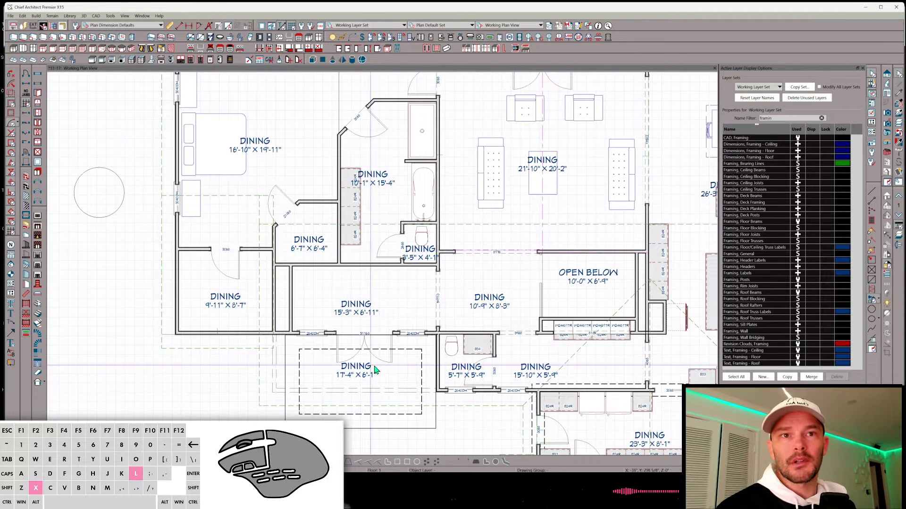
Hide the room label layer so room names and sizes no longer show near the entry
scroll("up", 3)
middle_click(796, 141)
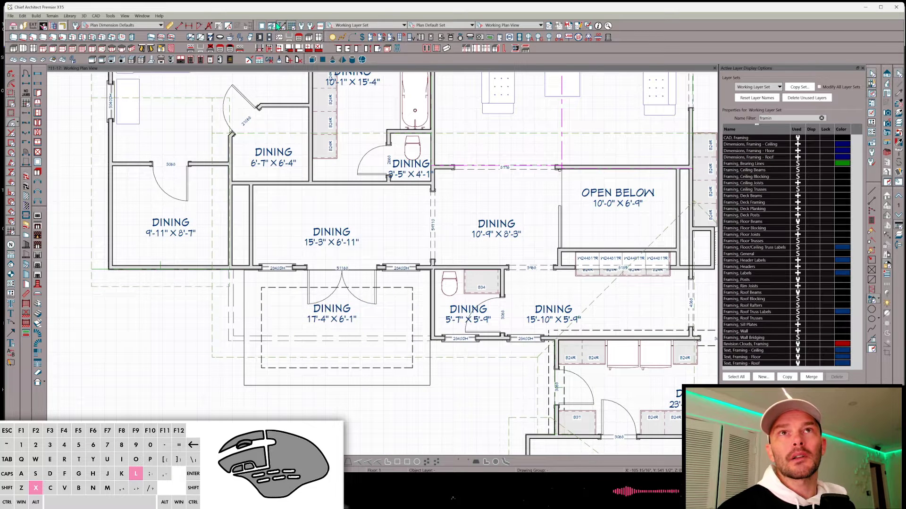
left_click(292, 27)
double_click(41, 26)
left_click(166, 229)
left_click(398, 371)
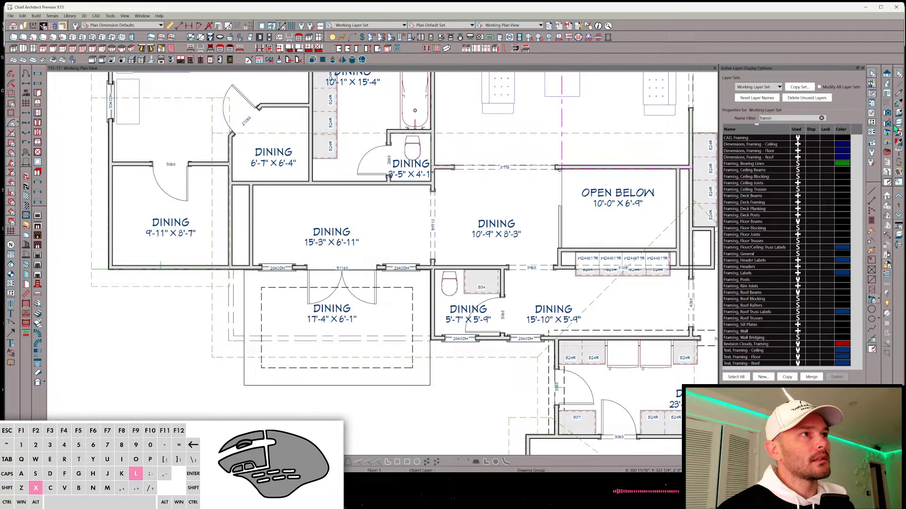
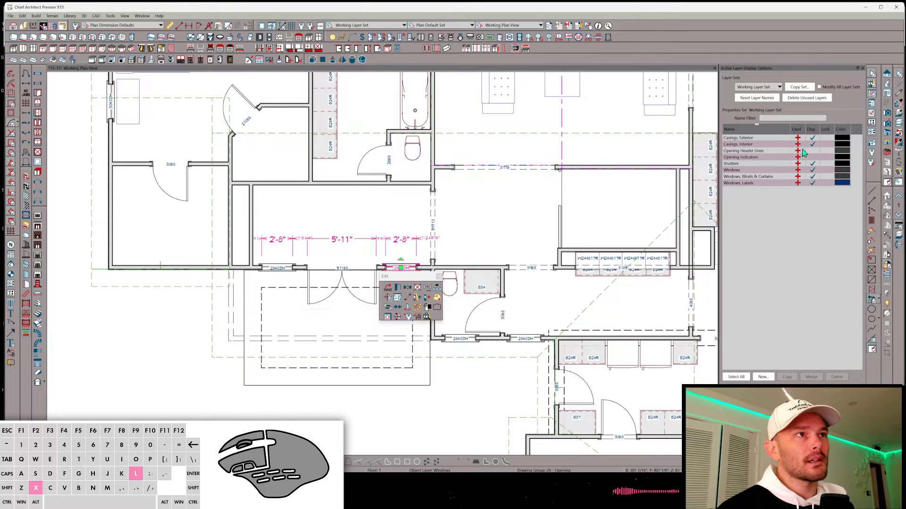
Inspect the layers used by a selected window and door in Active Layer Display Options
left_click(818, 140)
left_click(816, 146)
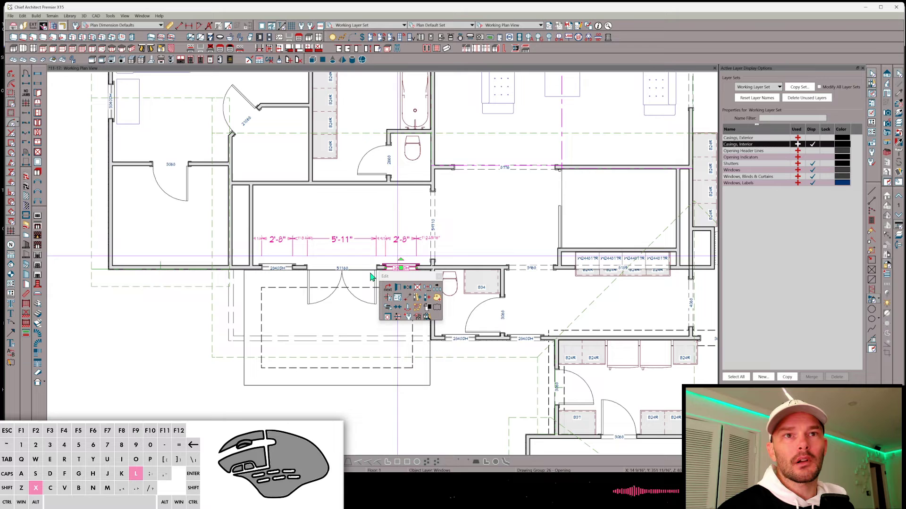
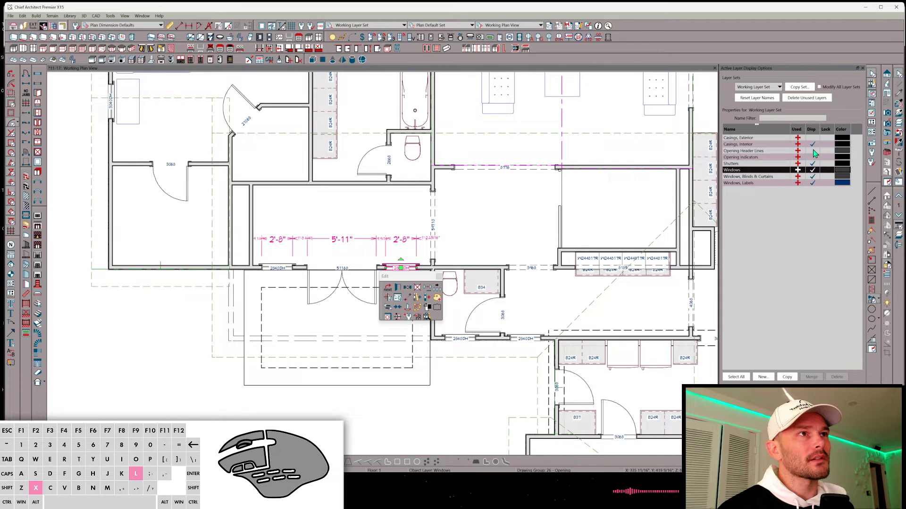
left_click(815, 148)
left_click(508, 309)
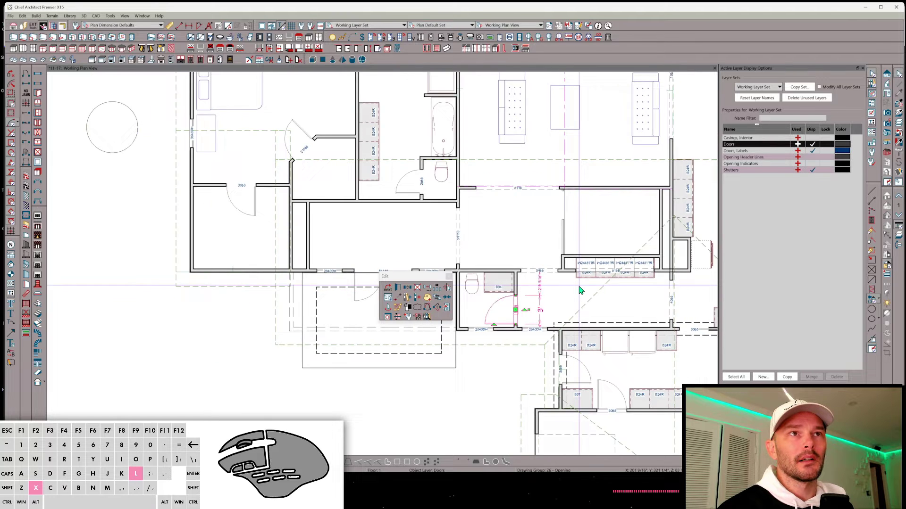
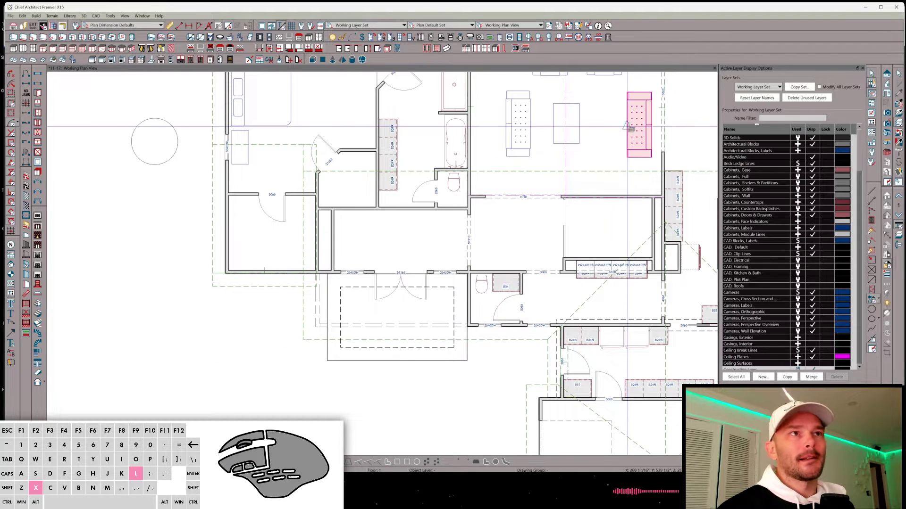
left_click(41, 26)
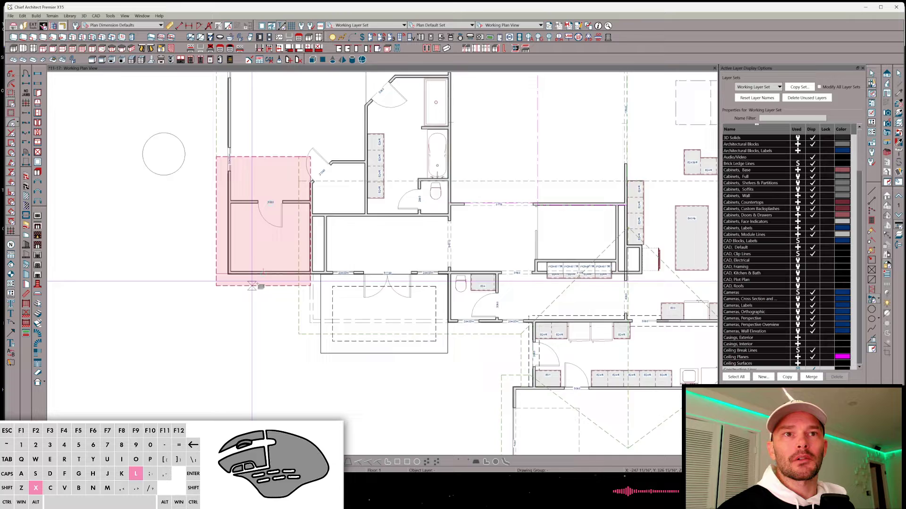
key("space")
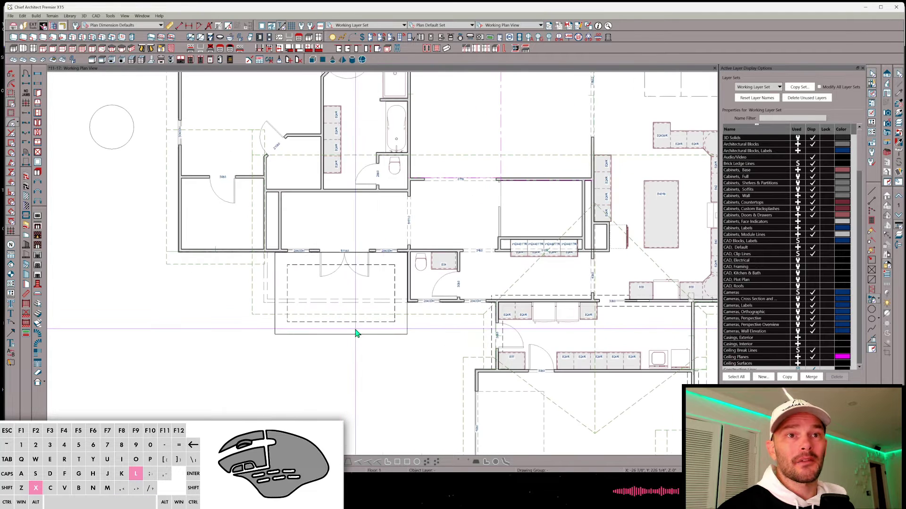
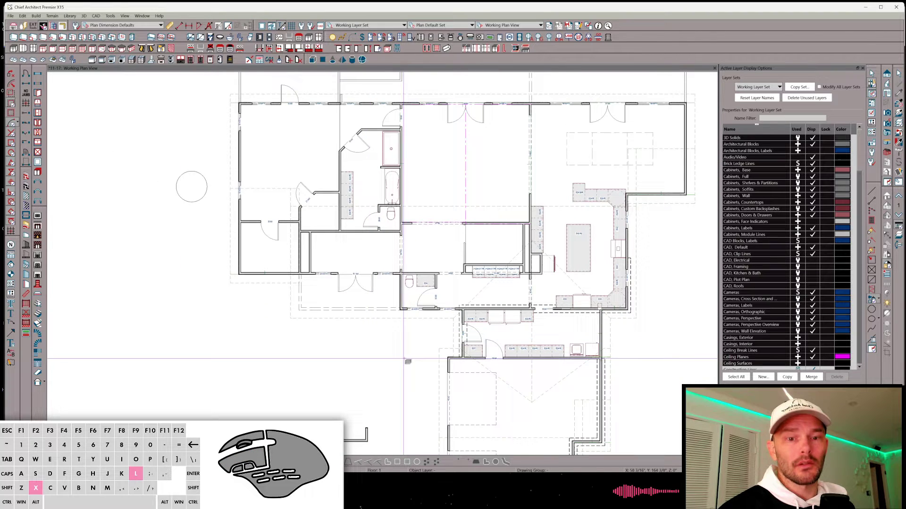
key("ctrl+z")
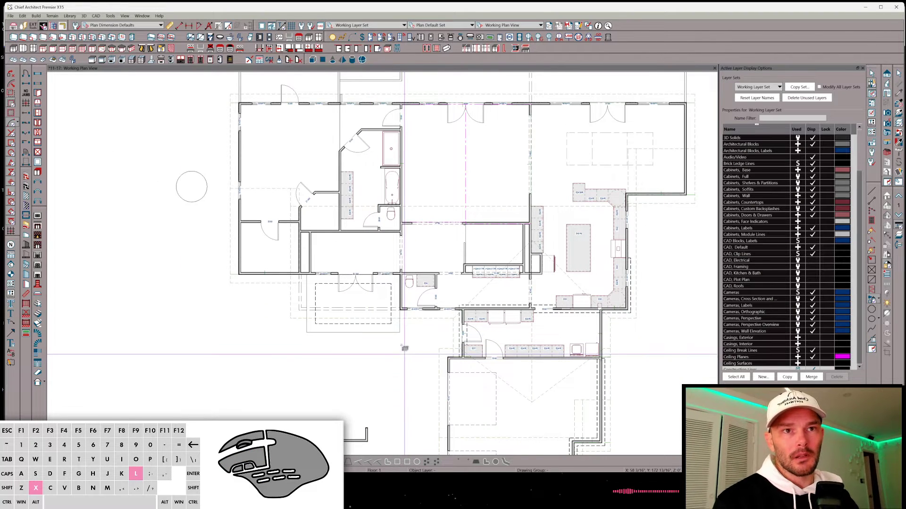
left_click(797, 359)
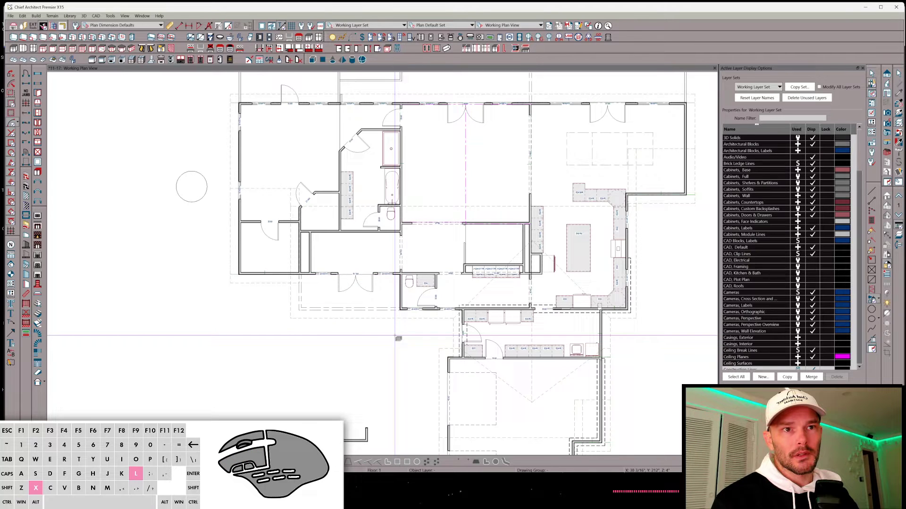
key("ctrl+z")
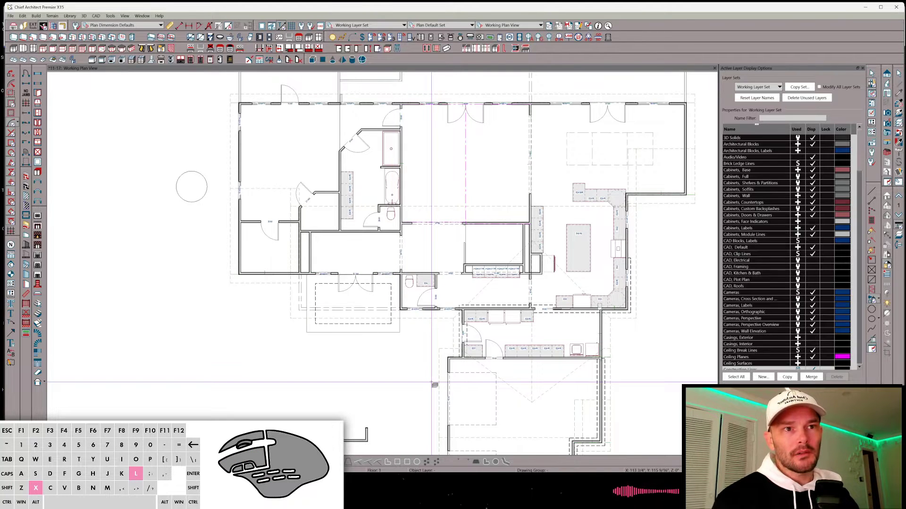
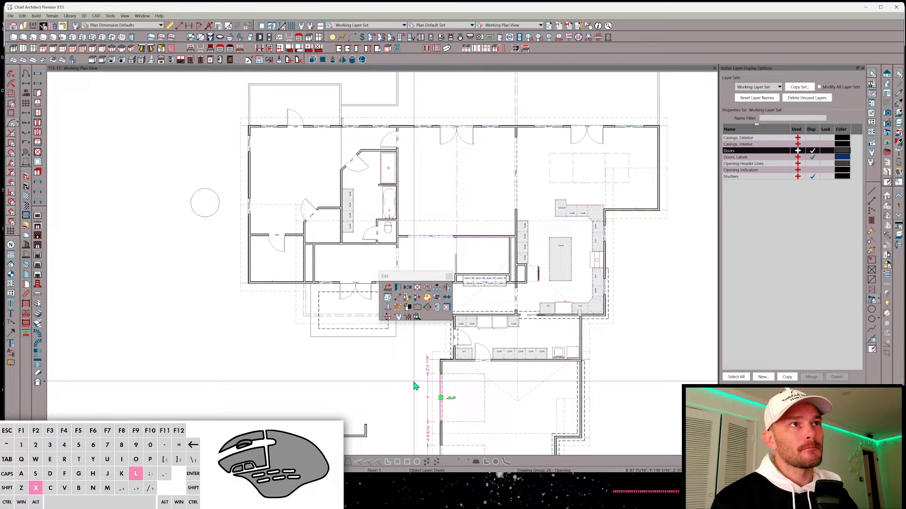
left_click(356, 334)
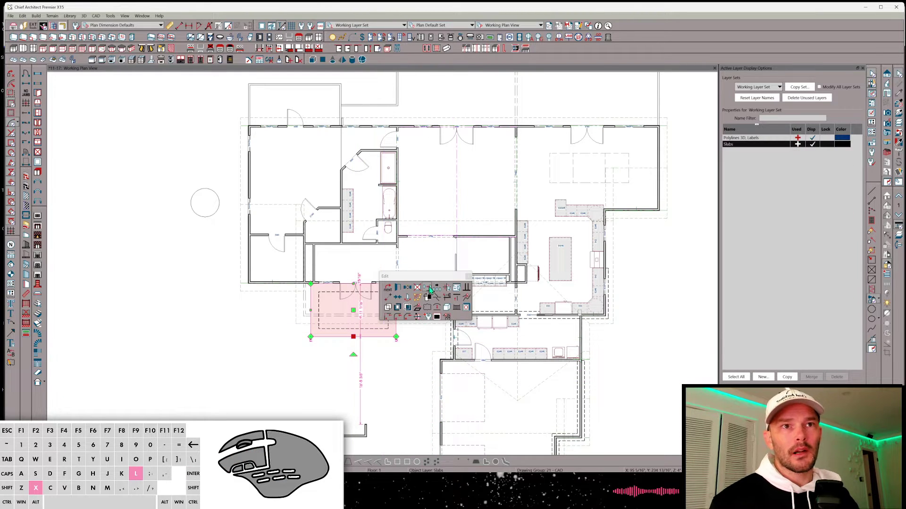
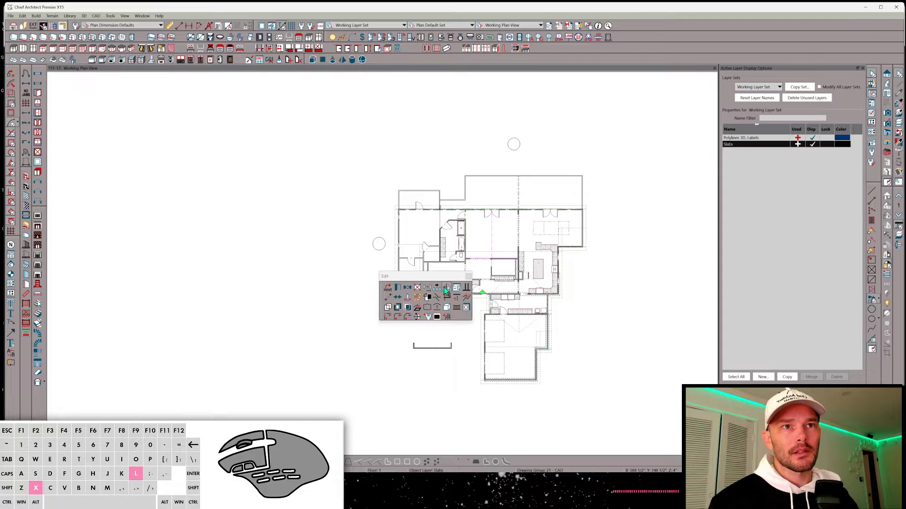
left_click(446, 291)
left_click(388, 299)
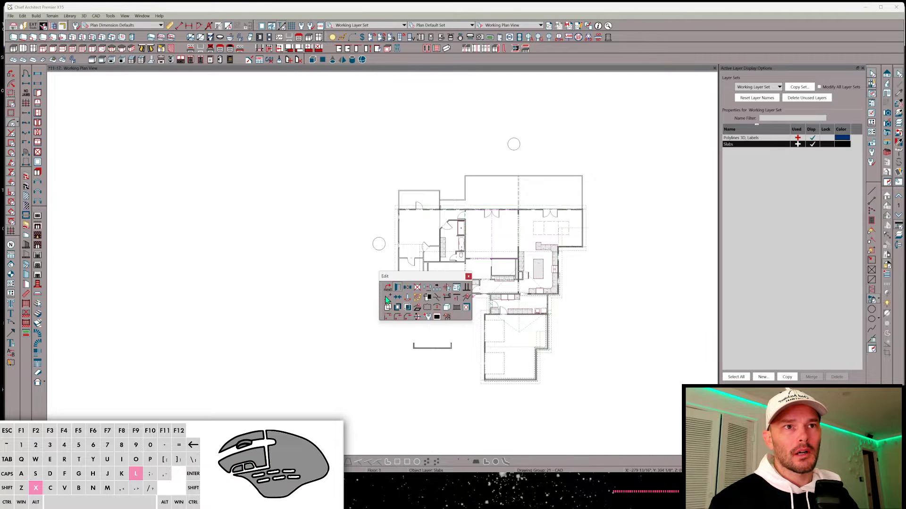
key("space")
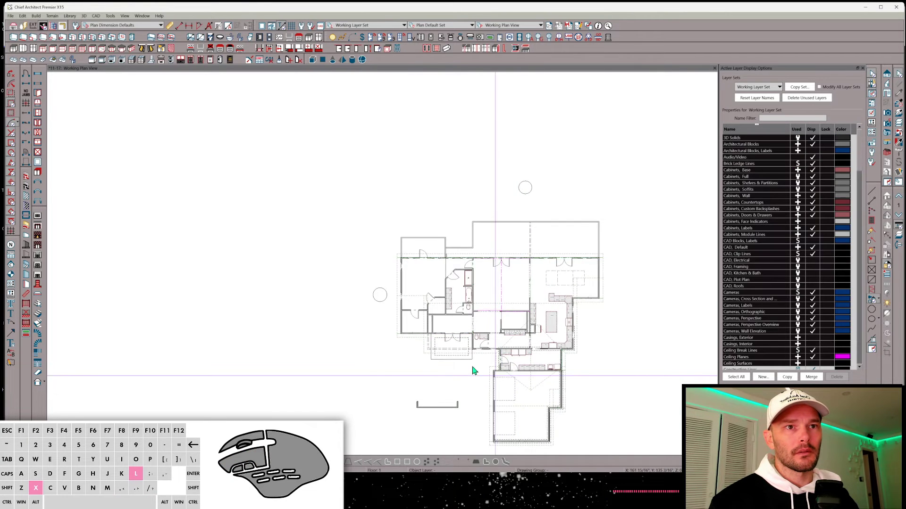
left_click(472, 363)
left_click(811, 146)
key("space")
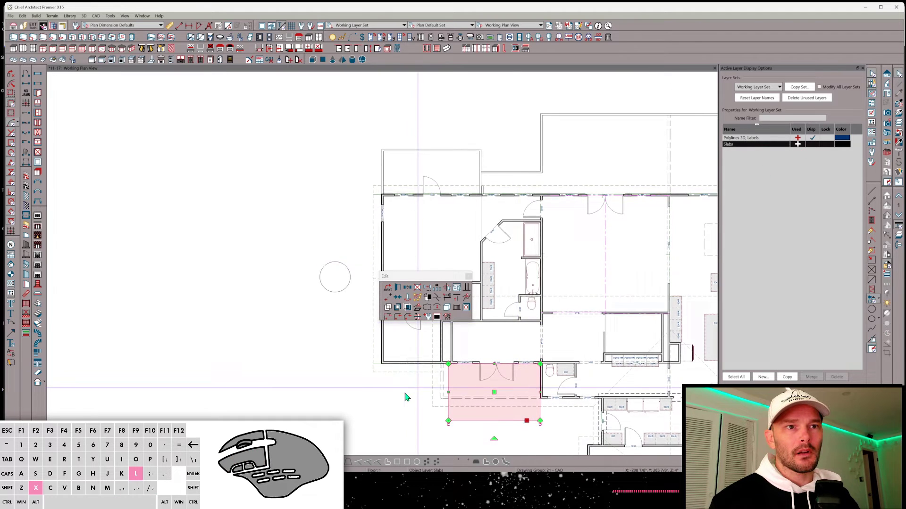
left_click(395, 407)
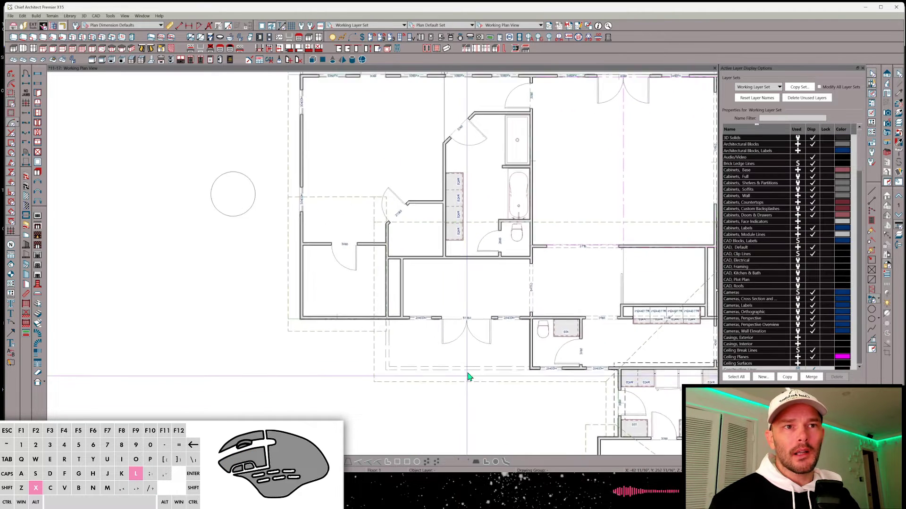
left_click(463, 399)
left_click(347, 357)
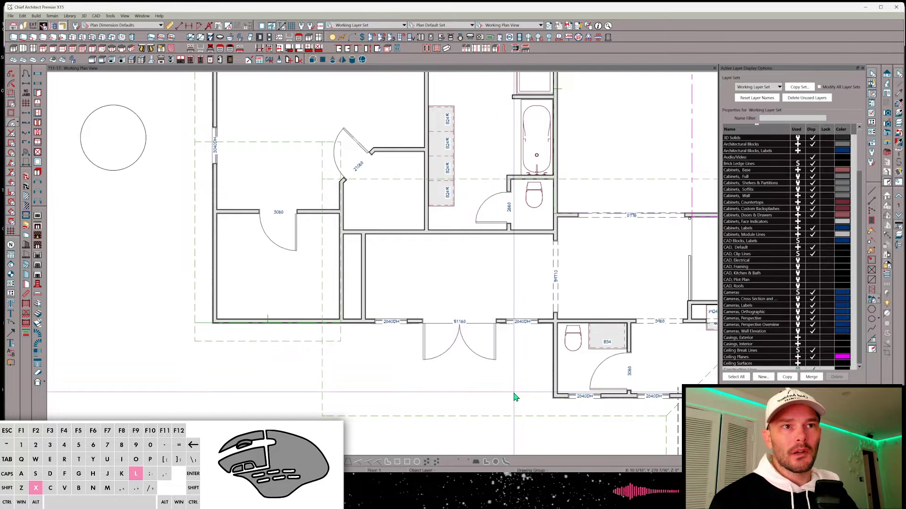
scroll("down", 3)
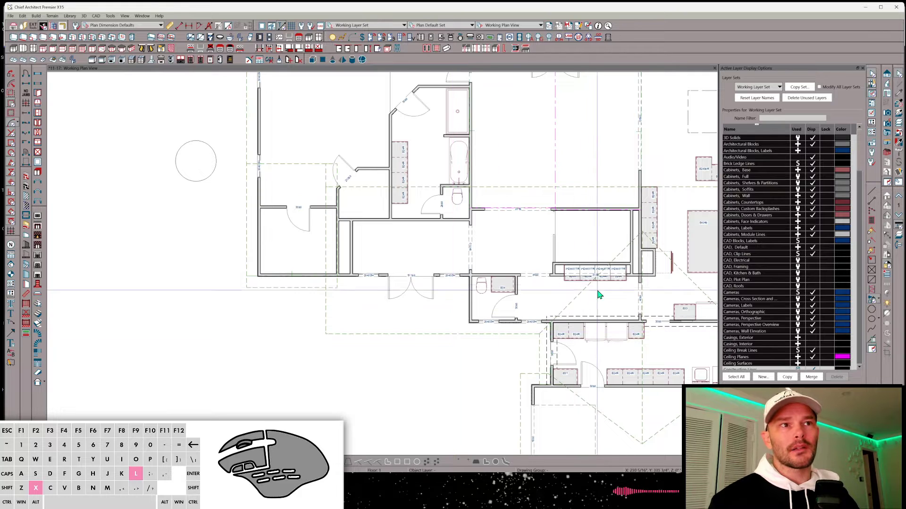
Move the triangular hip roof plane over the front entry and mirror it with Reflect About Object
left_click(541, 352)
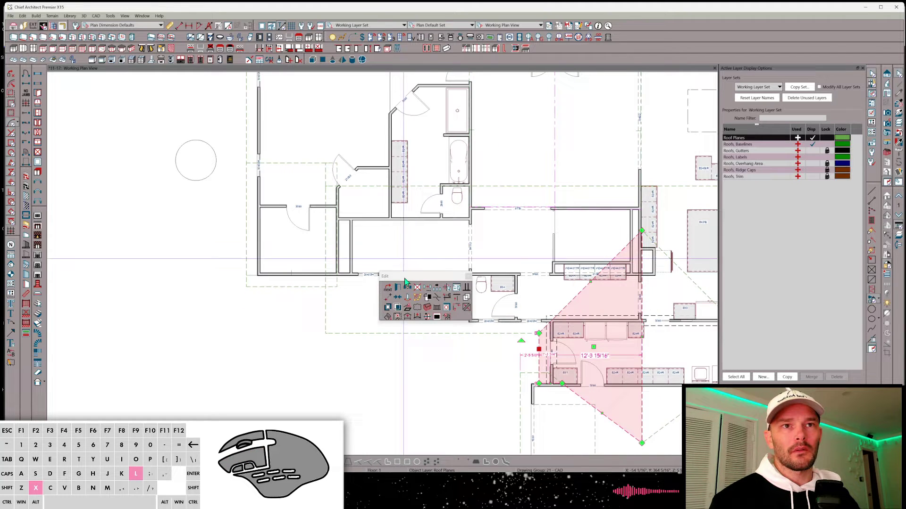
left_click_drag(421, 280, 418, 136)
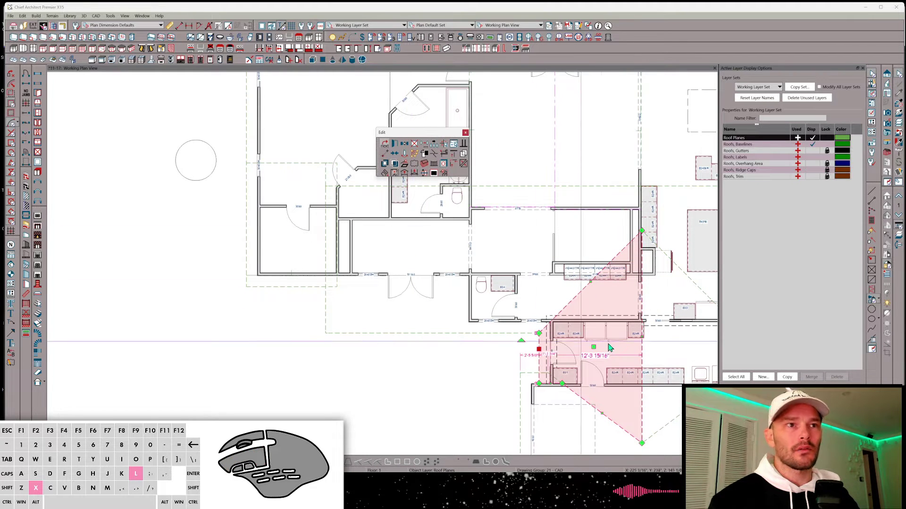
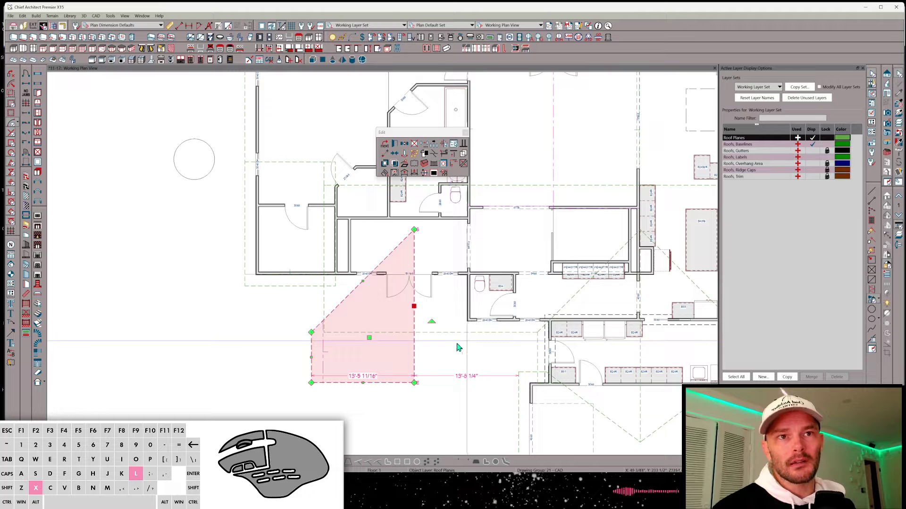
left_click(422, 352)
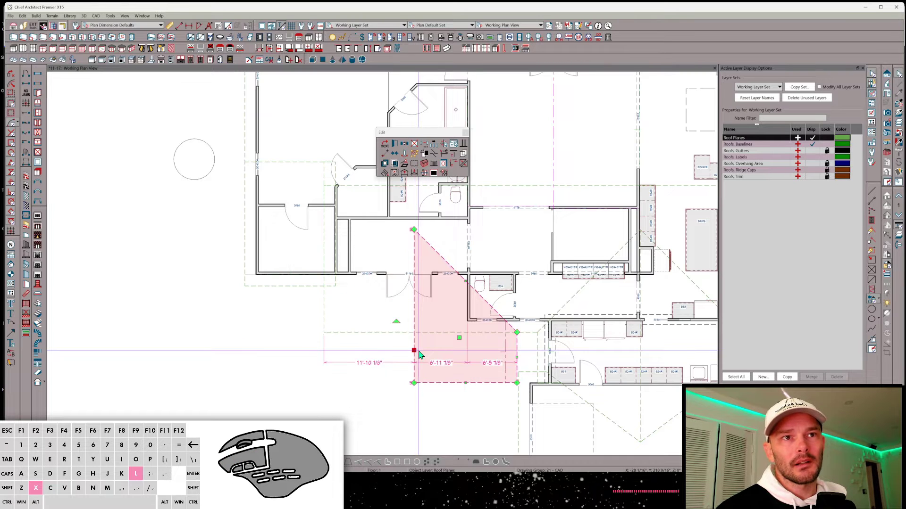
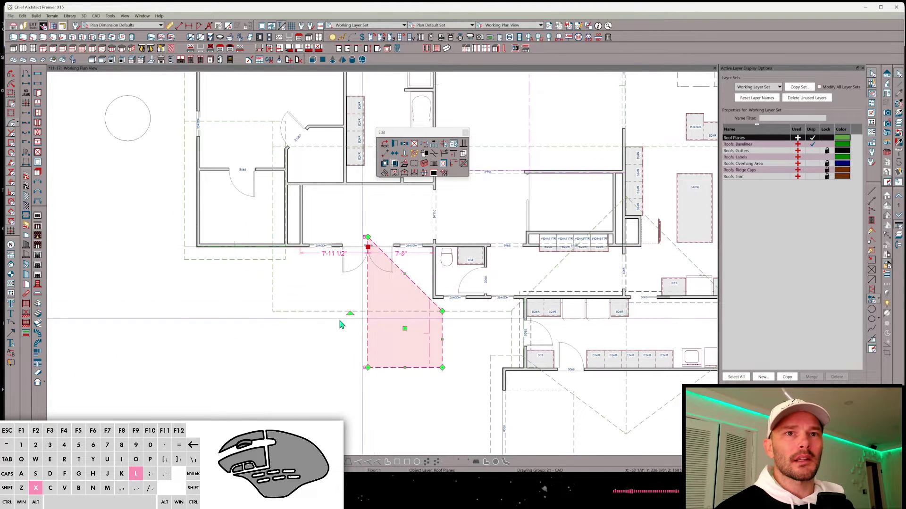
left_click(342, 313)
key("u")
left_click(319, 314)
key("u")
left_click(451, 314)
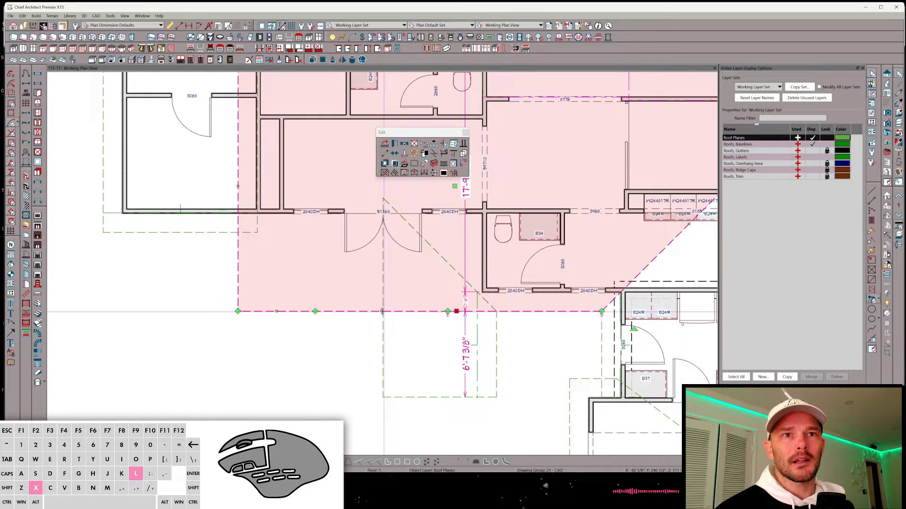
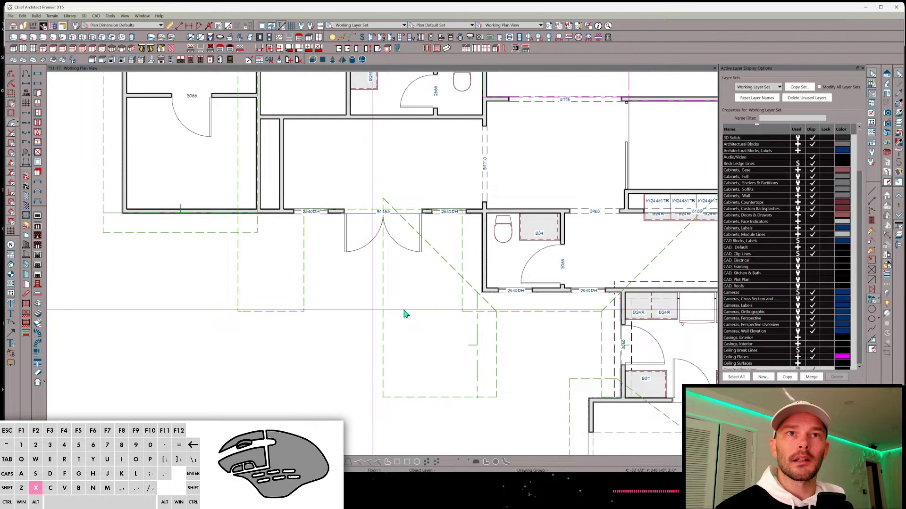
left_click(395, 315)
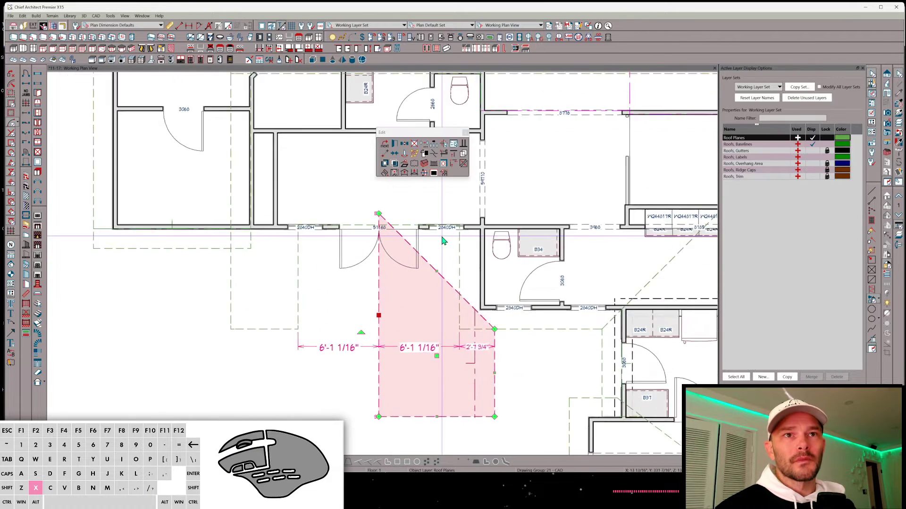
left_click(887, 134)
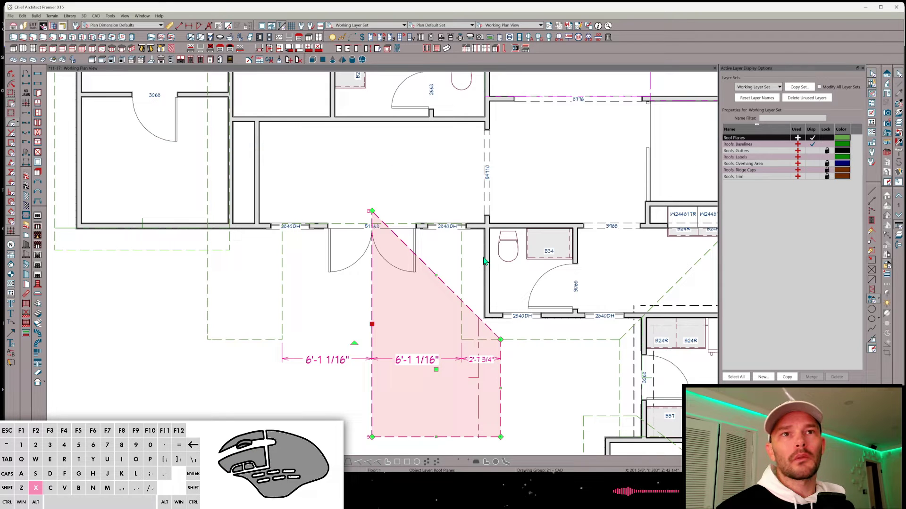
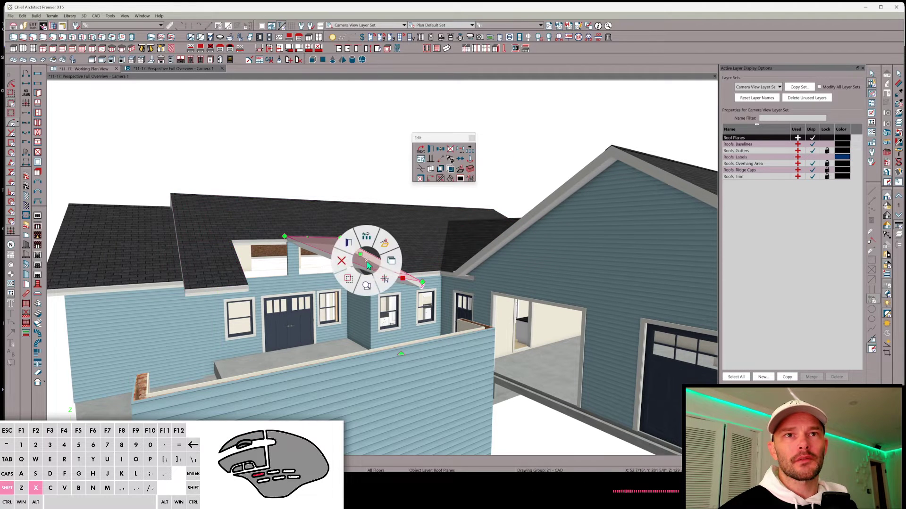
Select the front gable roof plane in the perspective overview, then return to the floor plan
double_click(189, 165)
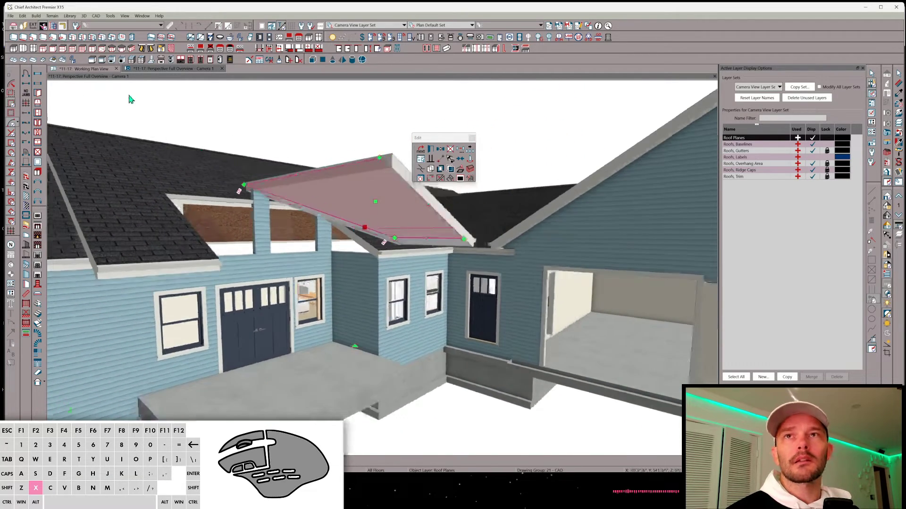
left_click(103, 73)
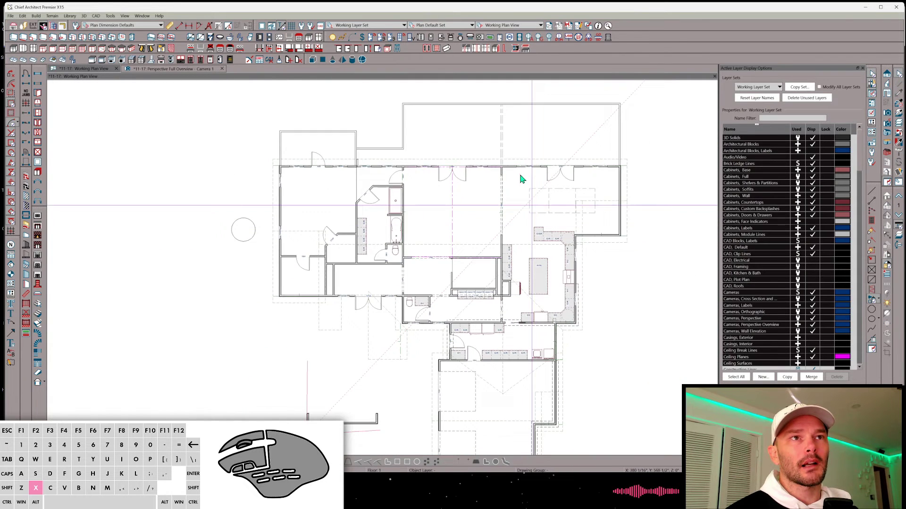
left_click(516, 170)
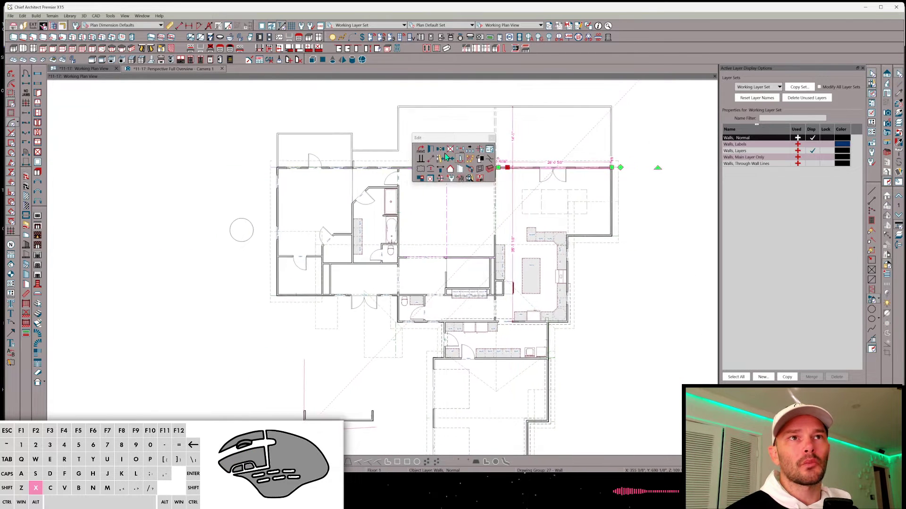
left_click(480, 152)
left_click(423, 163)
left_click(423, 150)
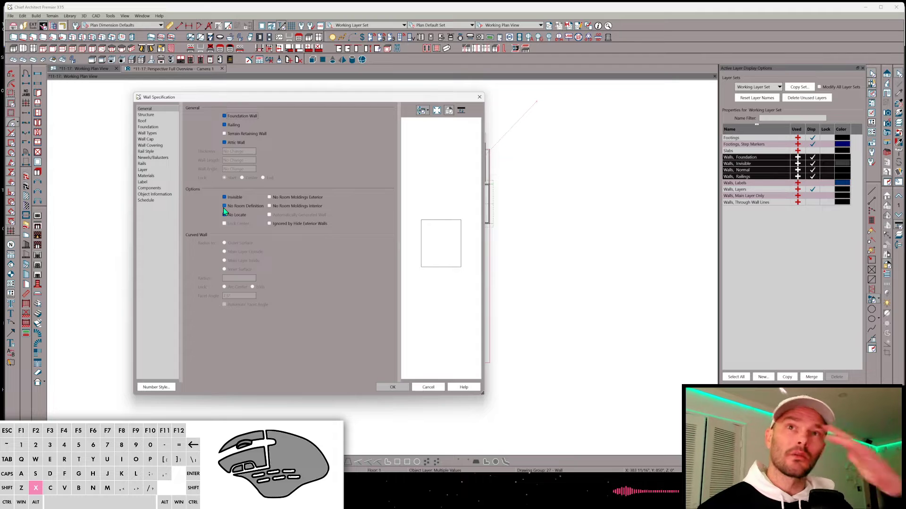
left_click(226, 210)
left_click(226, 210)
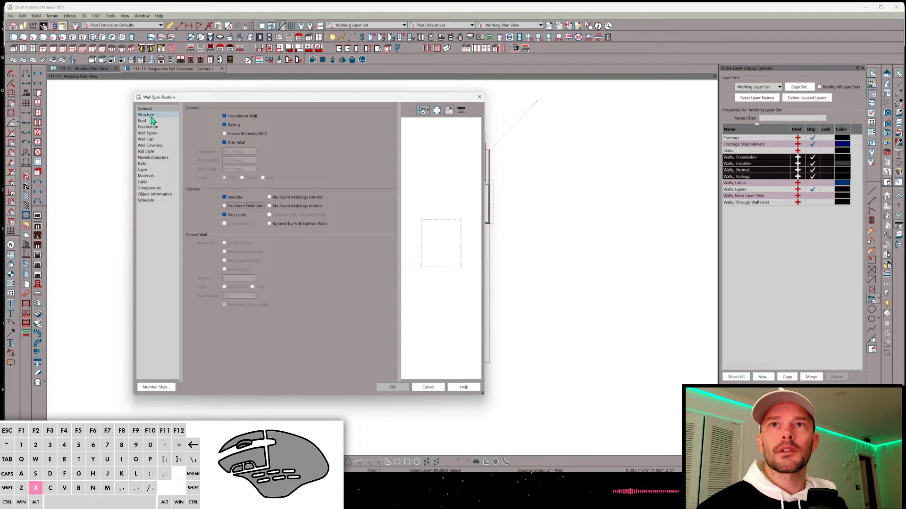
left_click(153, 119)
left_click(201, 120)
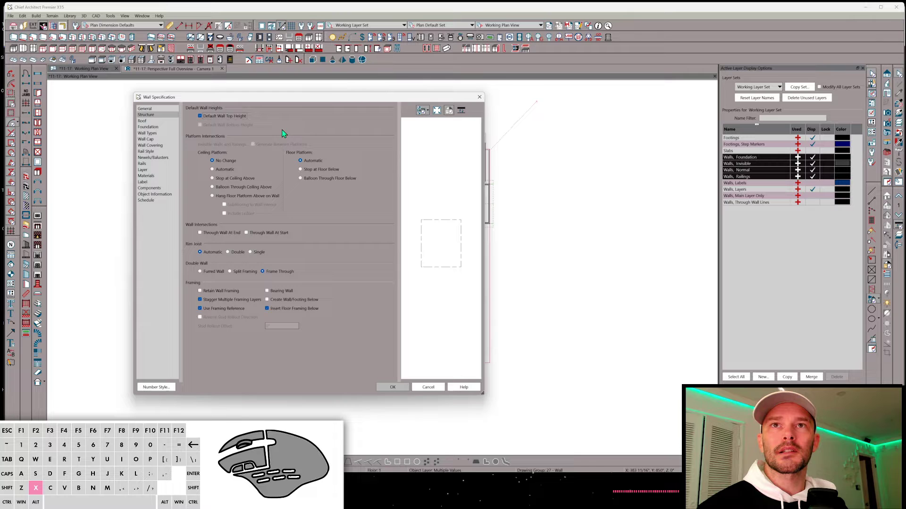
left_click(399, 387)
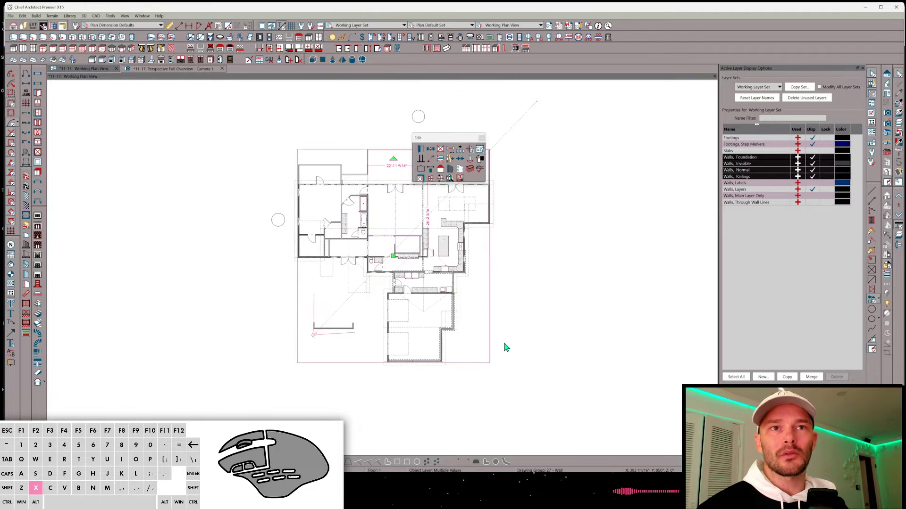
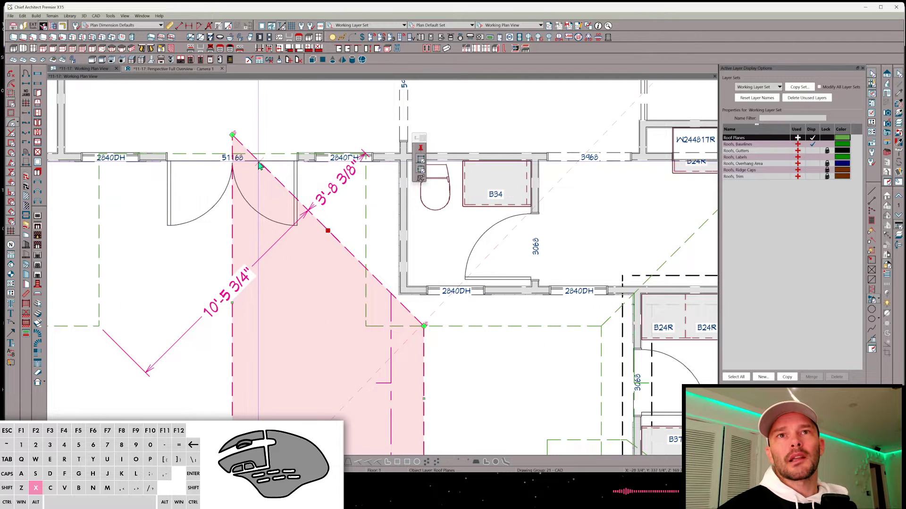
Drag the diagonal edge of the front roof plane to square it off along the wall
left_click(260, 163)
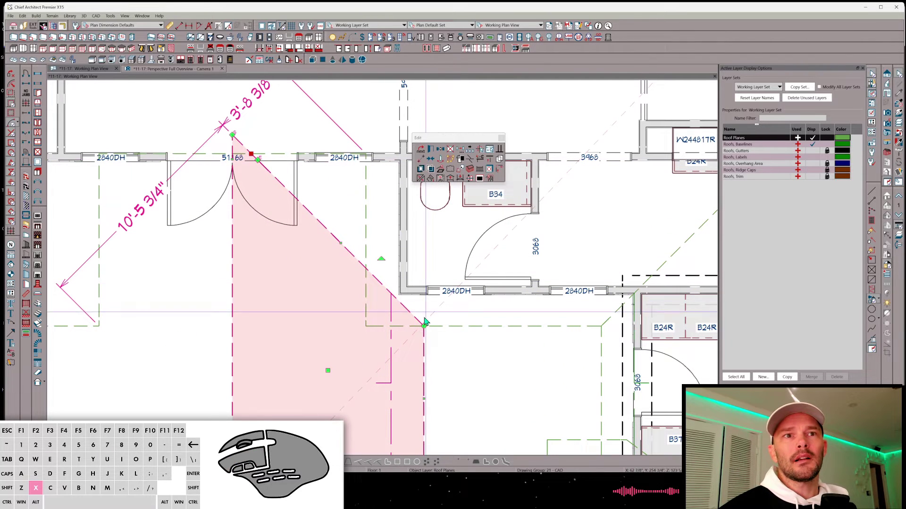
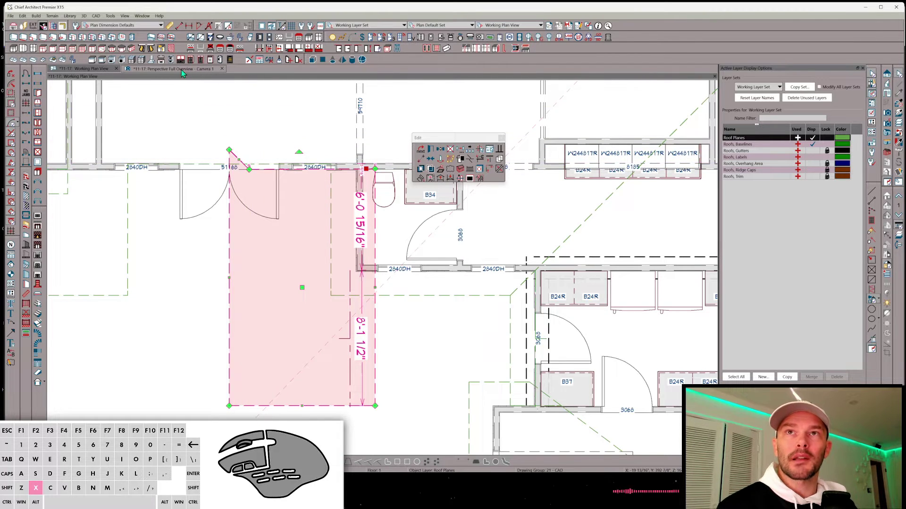
left_click(182, 74)
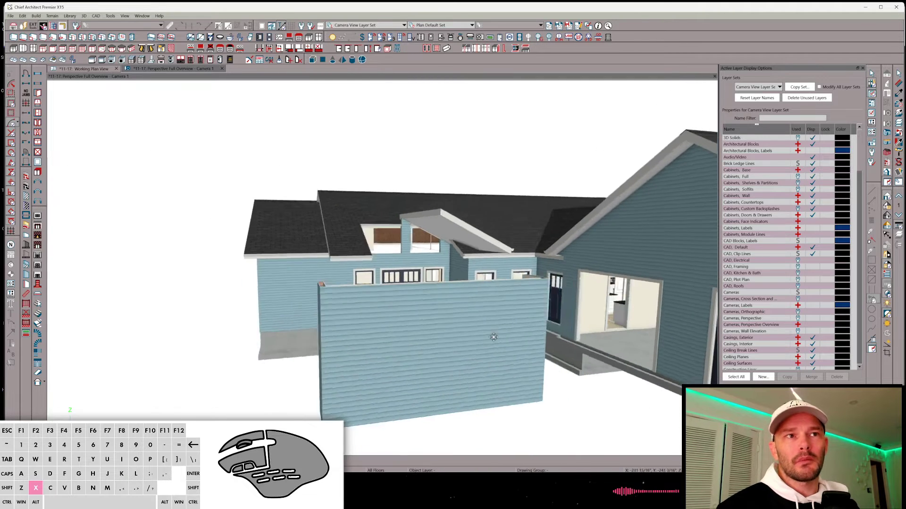
key("space")
left_click(434, 257)
left_click(359, 273)
left_click(225, 229)
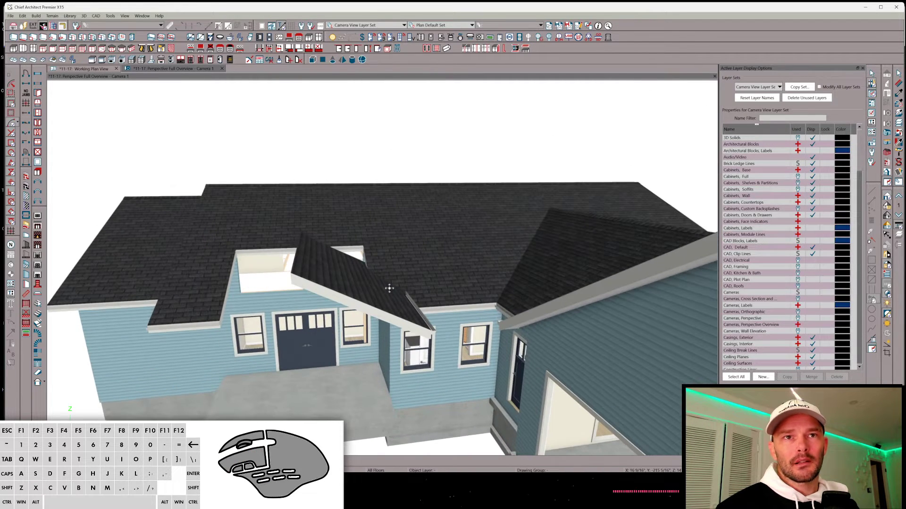
left_click(374, 265)
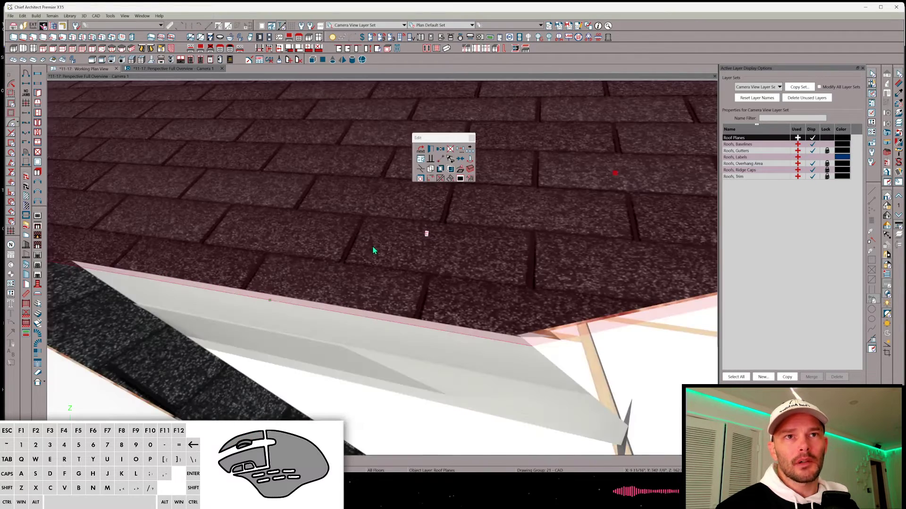
key("u")
left_click(238, 294)
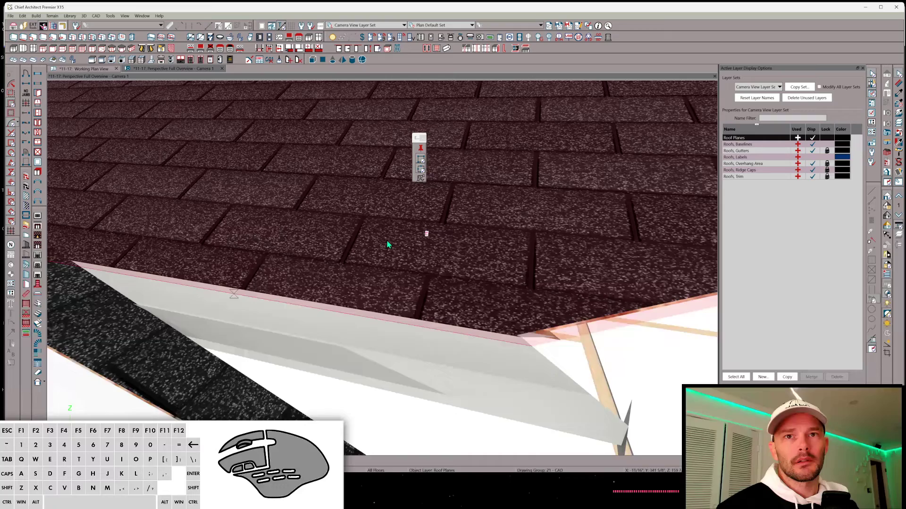
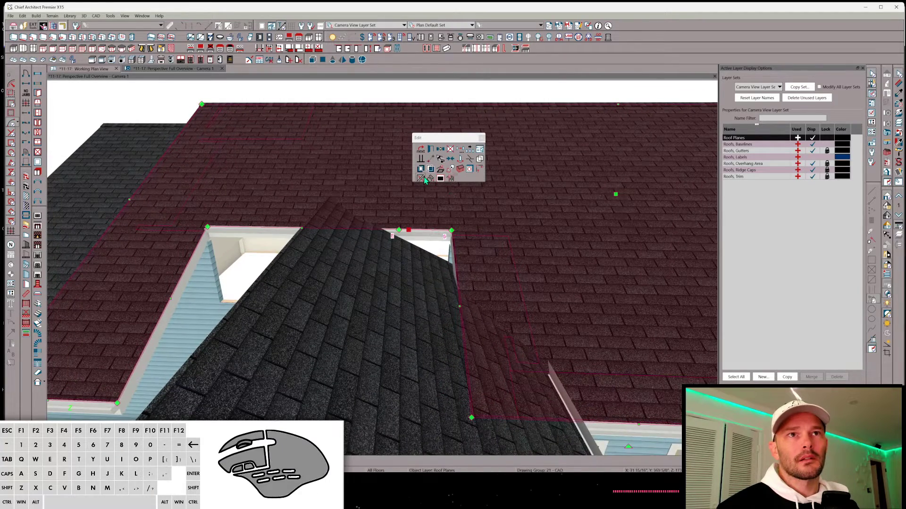
left_click(425, 181)
left_click(410, 260)
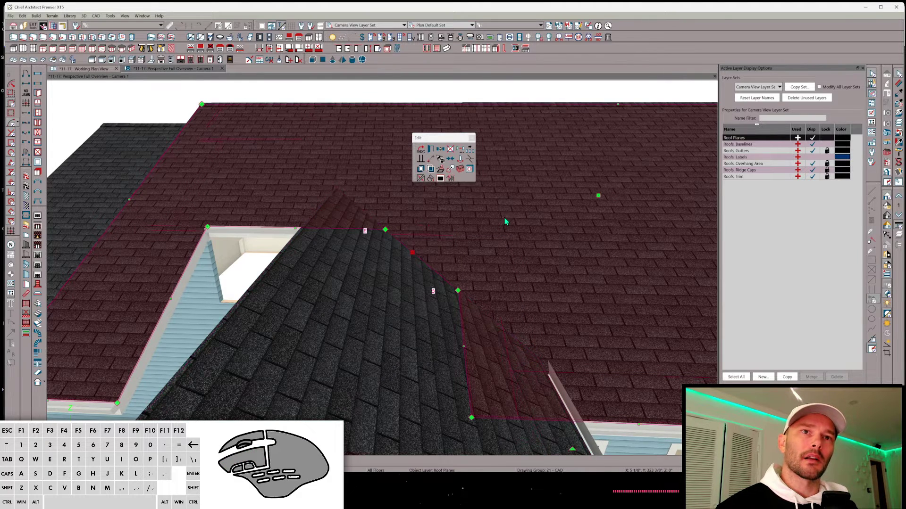
middle_click(421, 314)
left_click(421, 314)
right_click(420, 314)
left_click(413, 314)
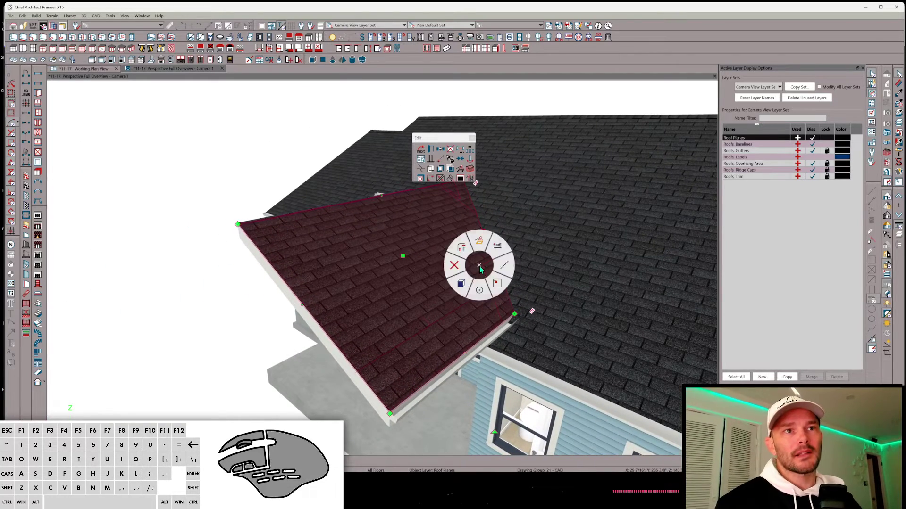
key("ctrl+z")
left_click(465, 234)
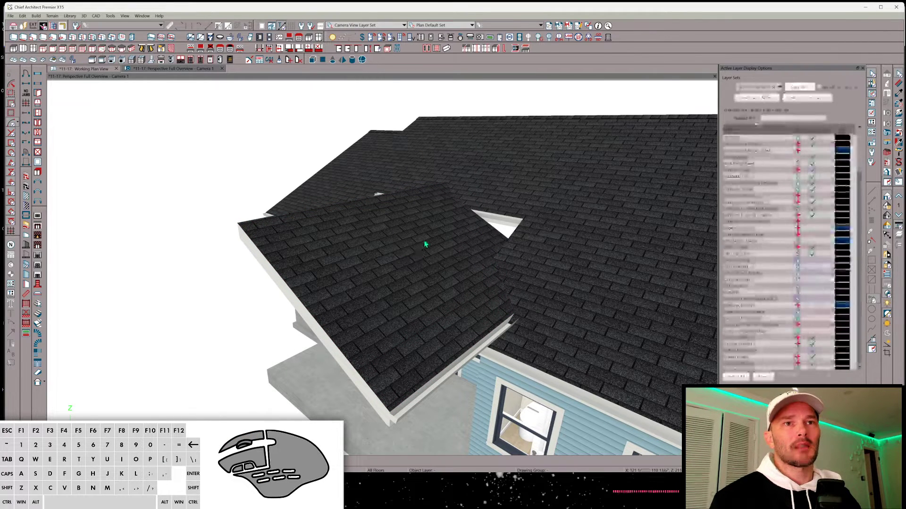
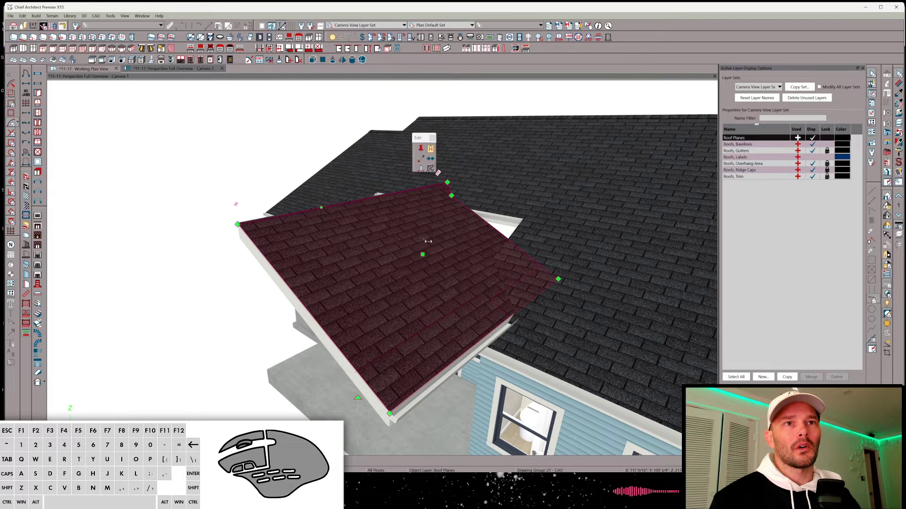
key("space")
left_click(505, 206)
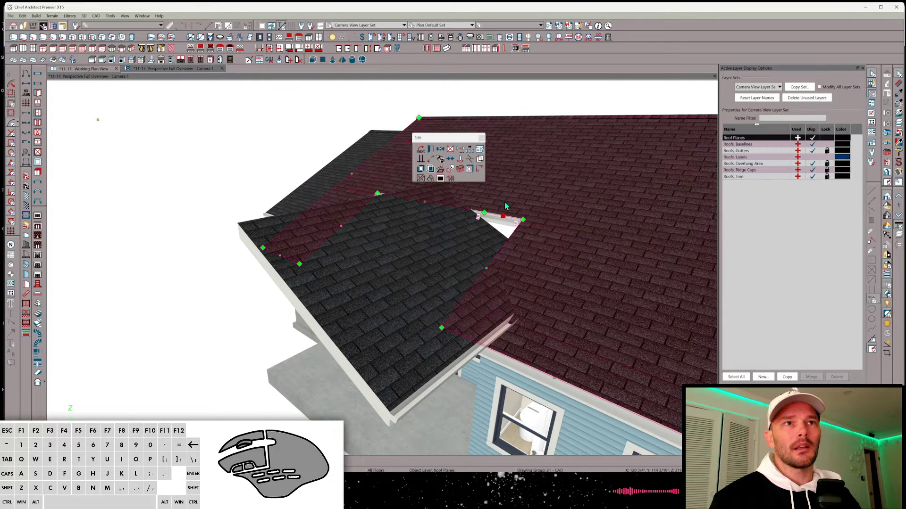
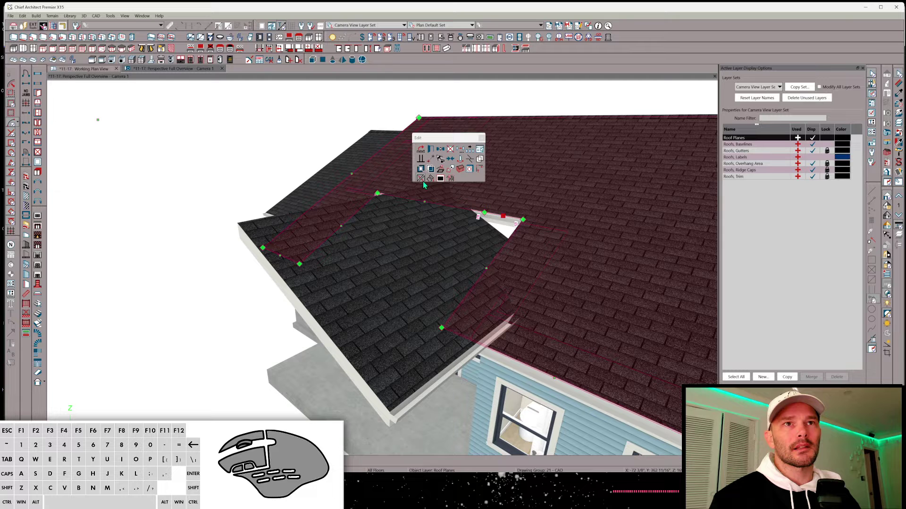
right_click(422, 184)
right_click(435, 235)
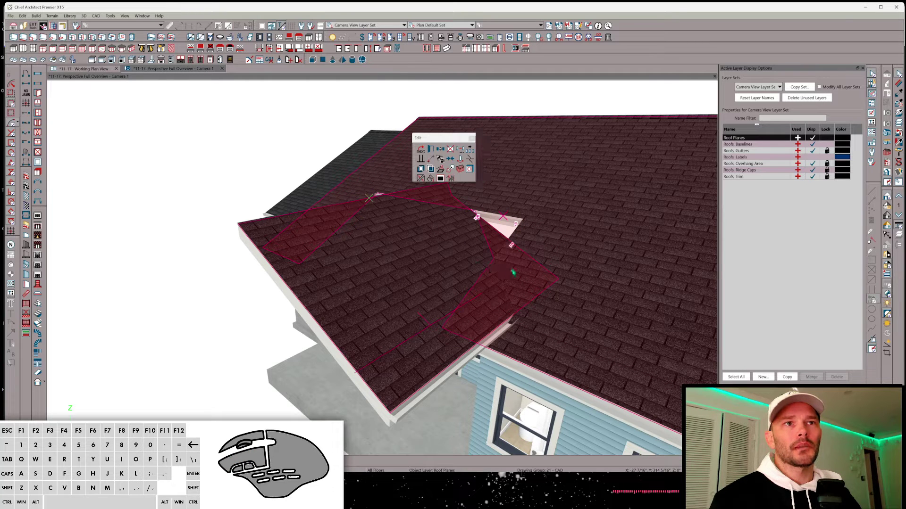
left_click(449, 253)
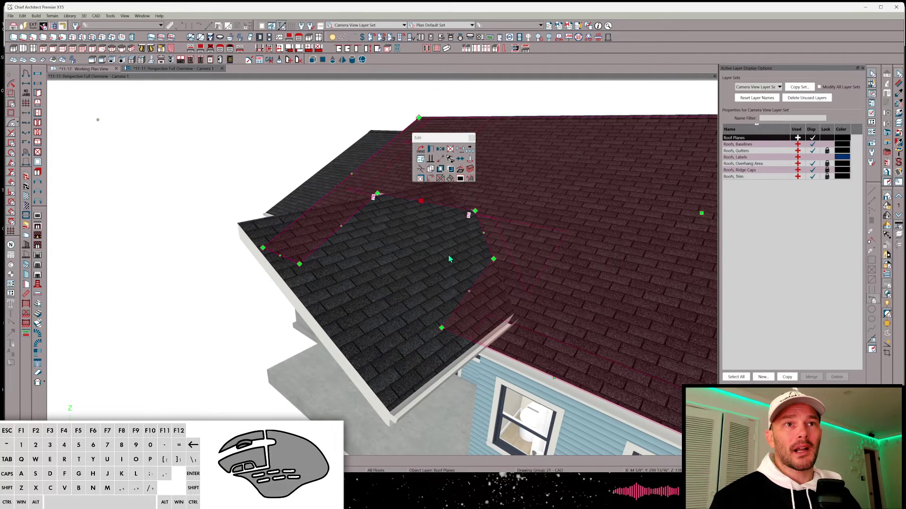
left_click(449, 254)
key("x")
key("shift+c")
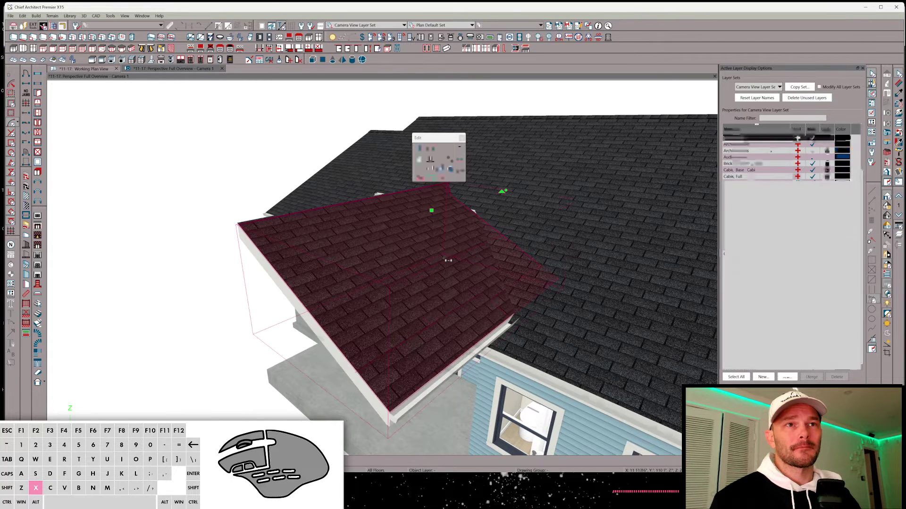
key("space")
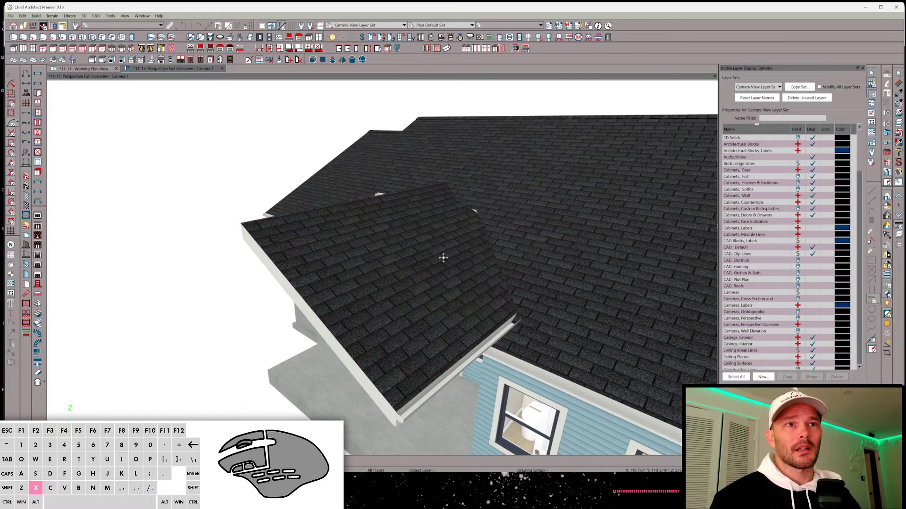
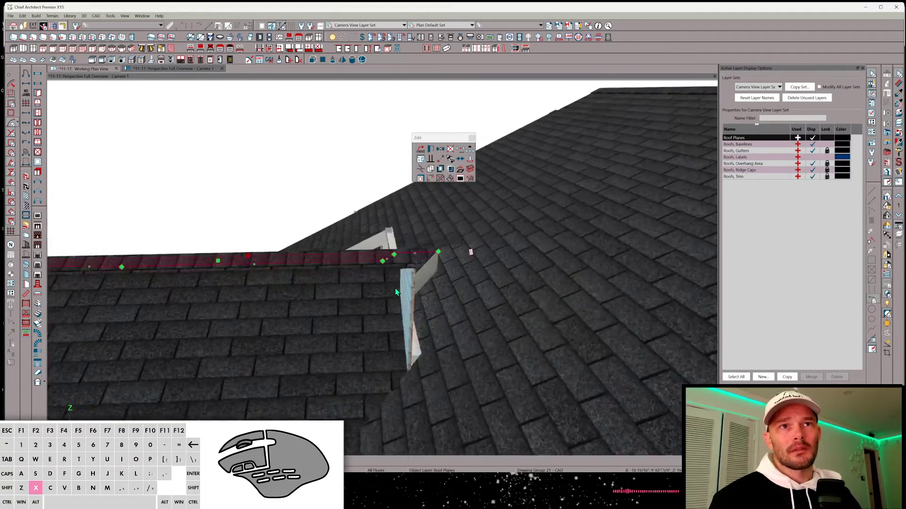
left_click(420, 322)
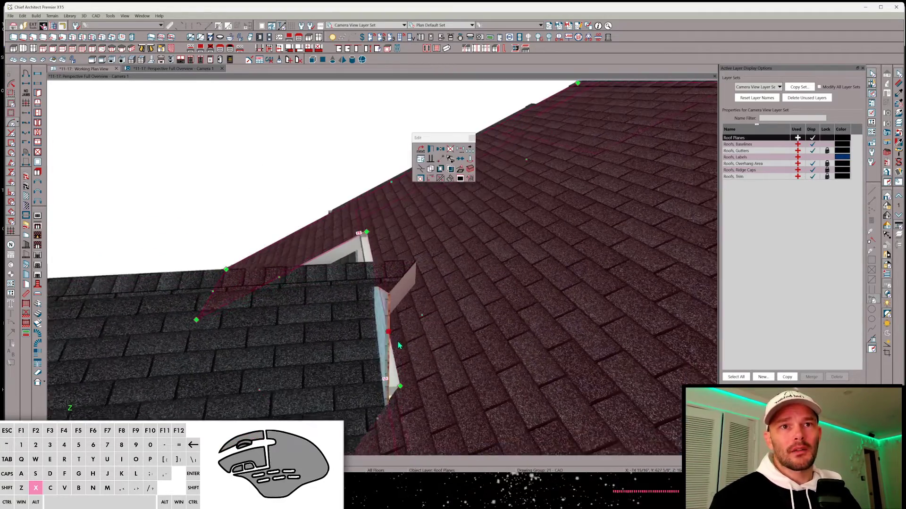
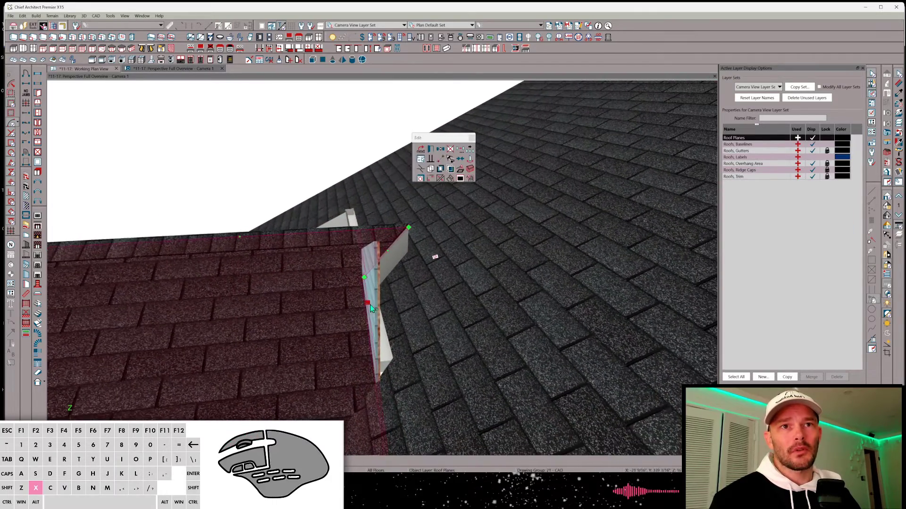
left_click(395, 311)
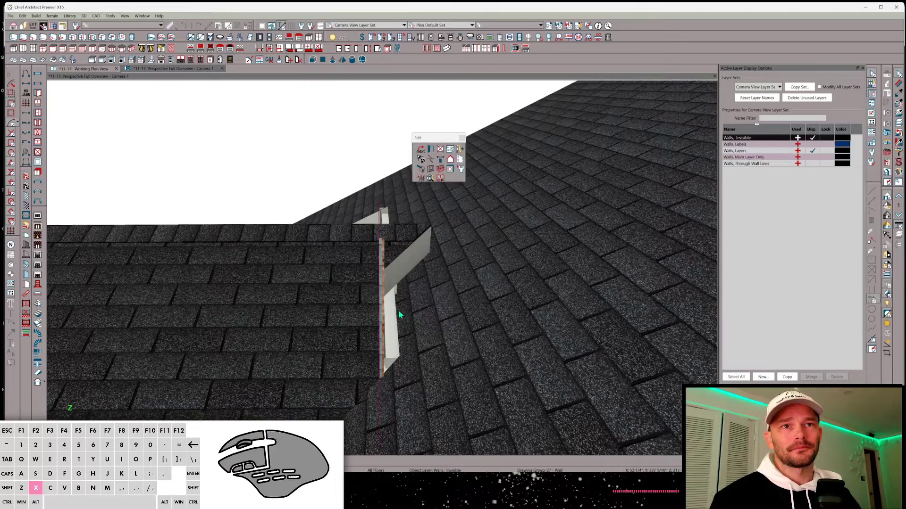
left_click(399, 315)
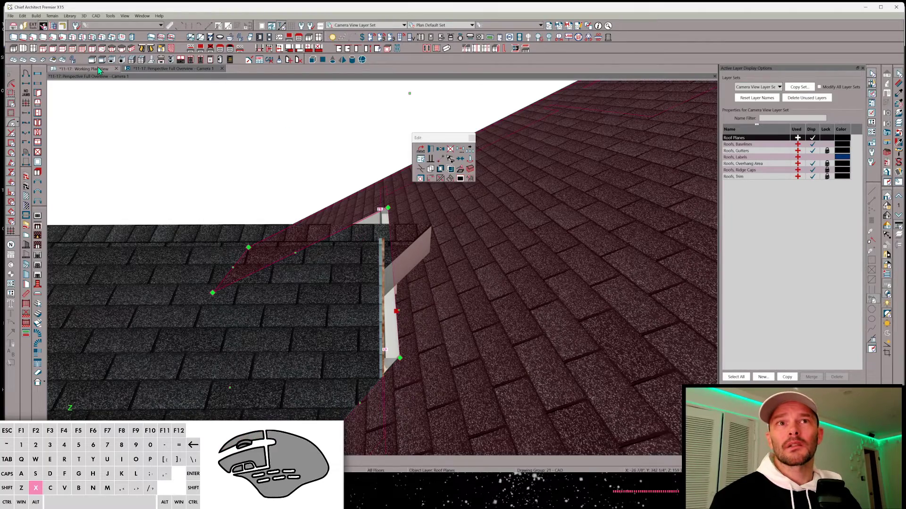
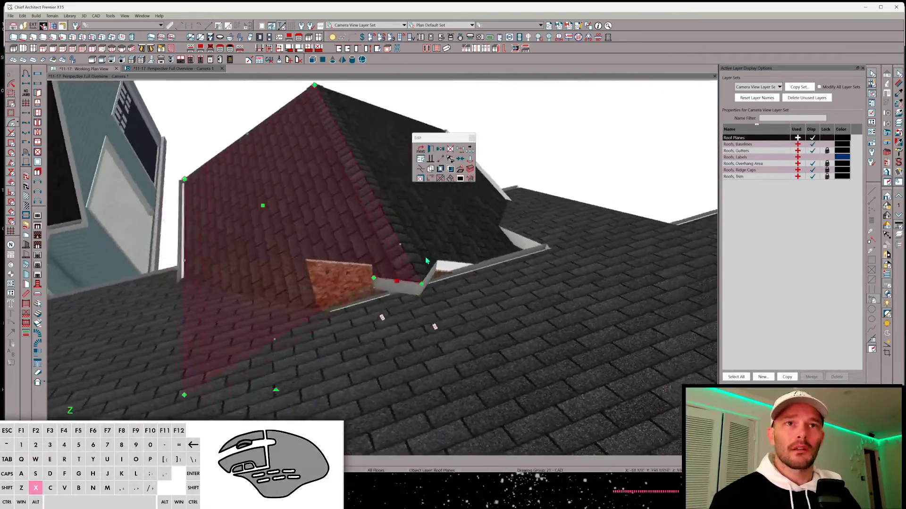
key("c")
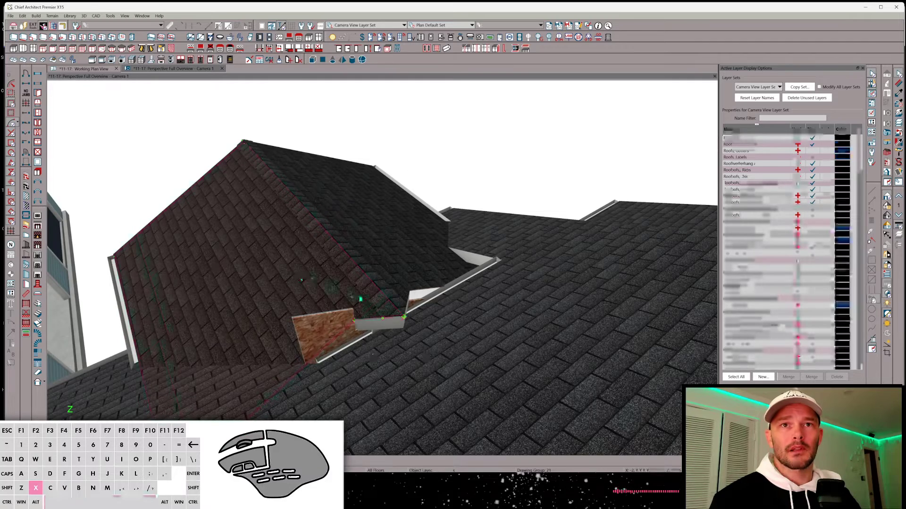
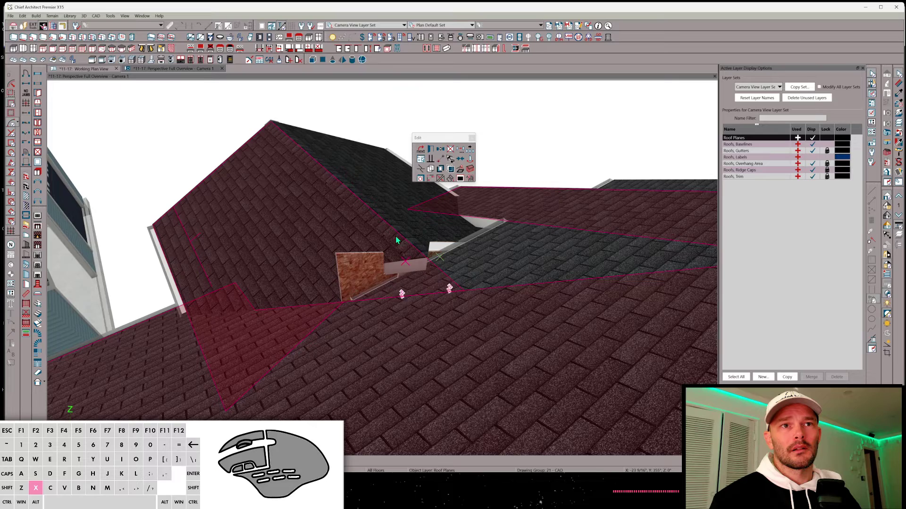
key("space")
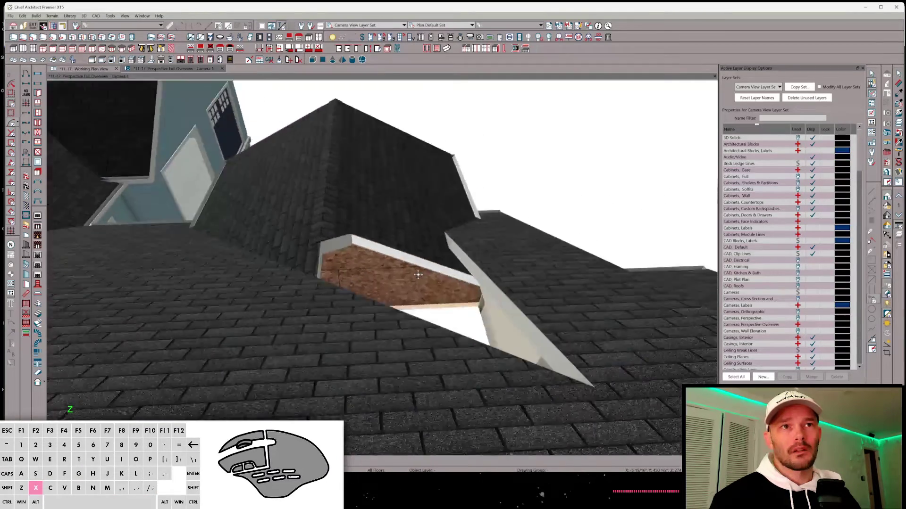
left_click(426, 226)
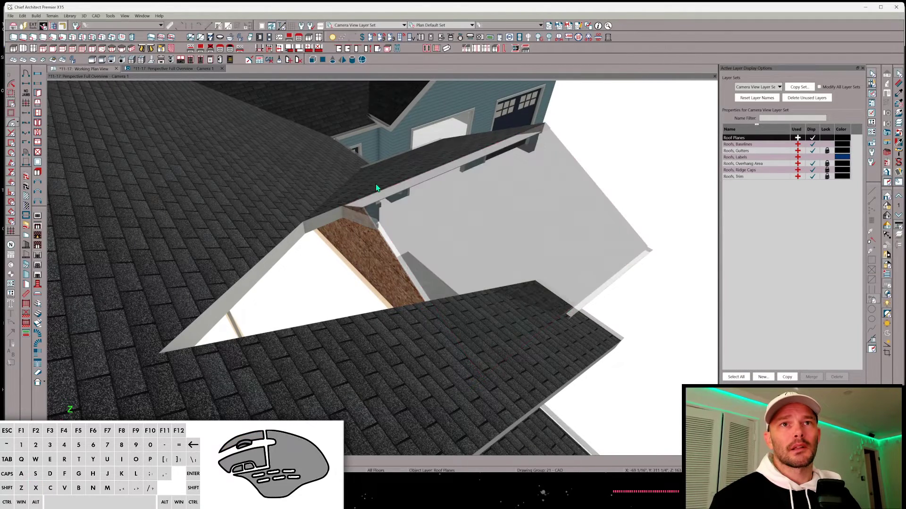
left_click(379, 185)
left_click(385, 182)
key("c")
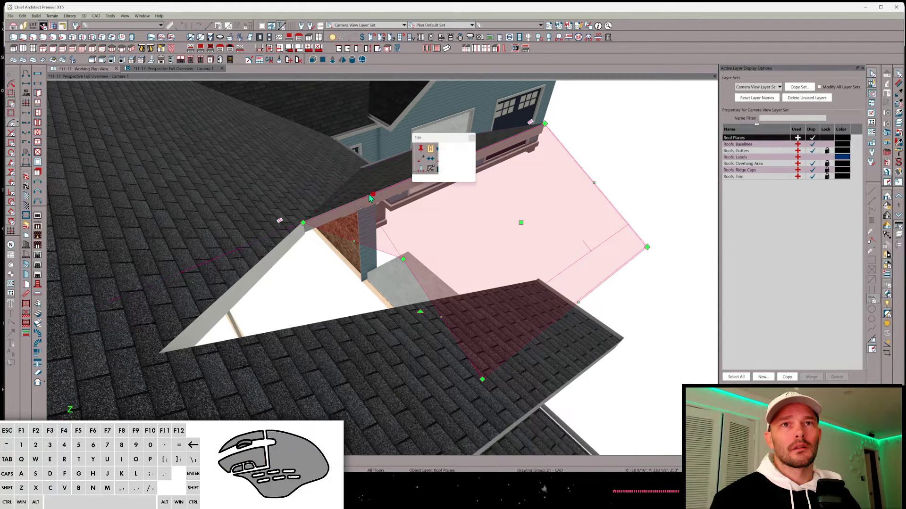
right_click(279, 241)
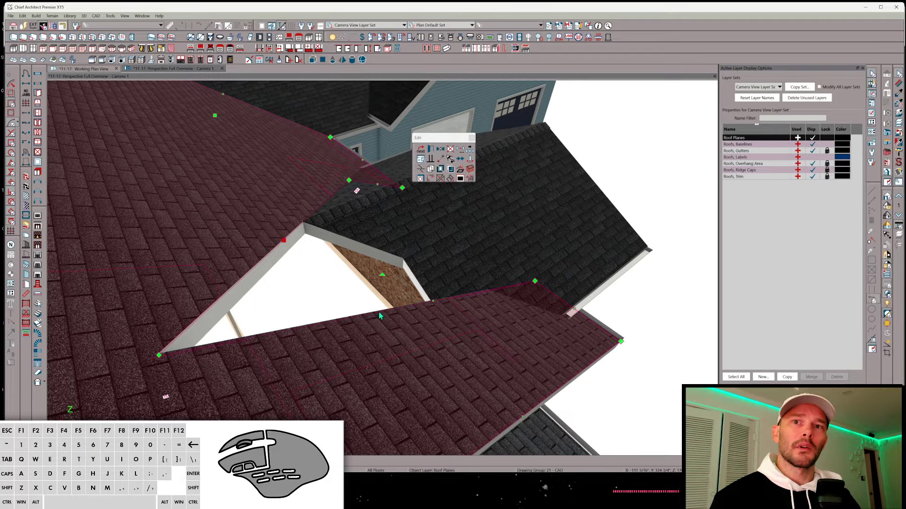
key("u")
left_click(376, 318)
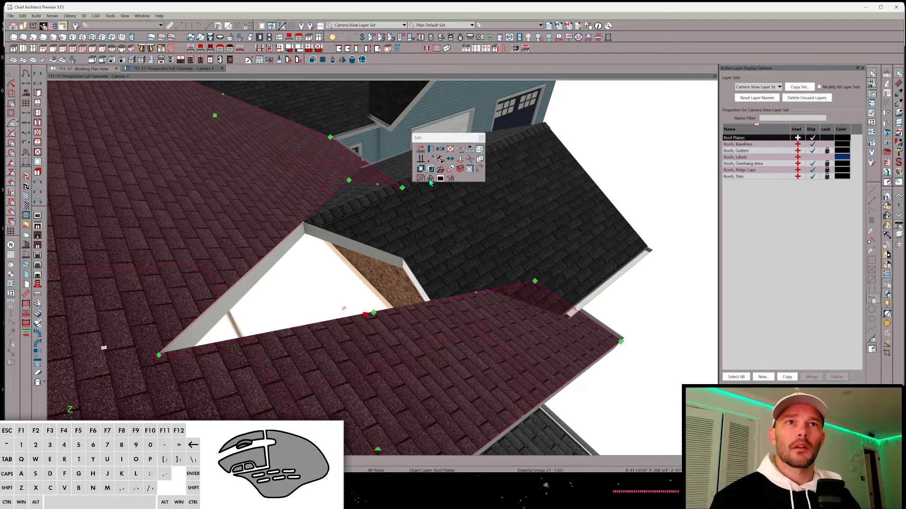
left_click(419, 184)
left_click(358, 238)
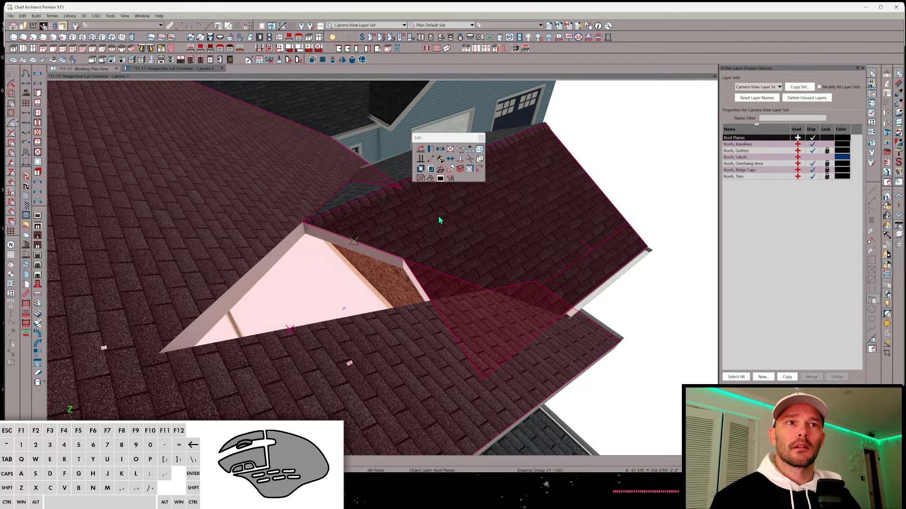
key("space")
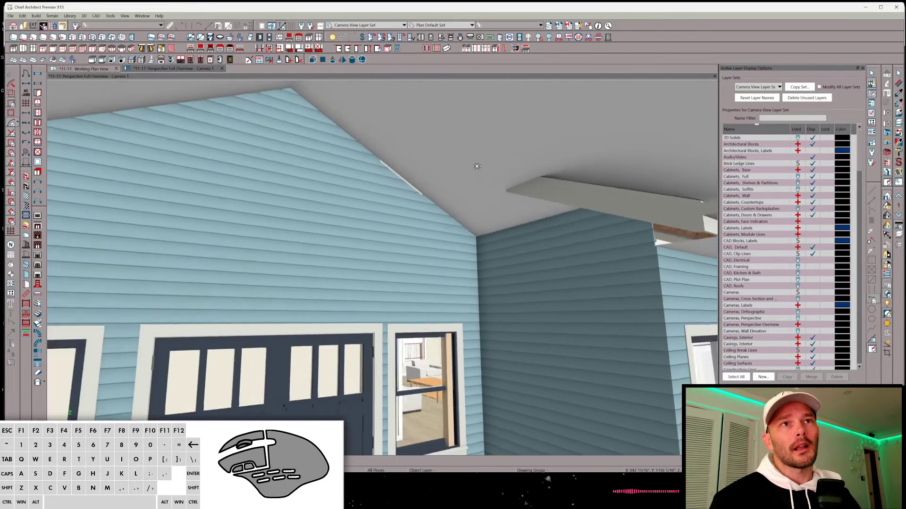
left_click(454, 196)
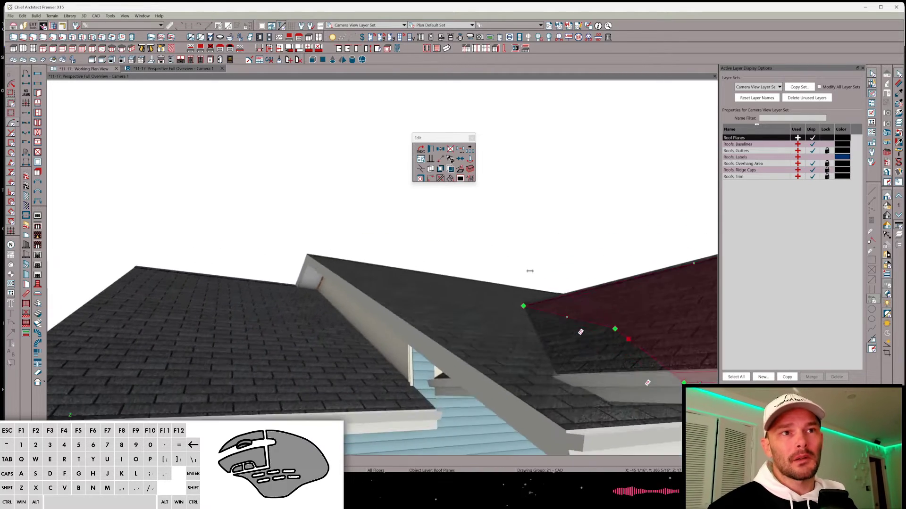
left_click(541, 378)
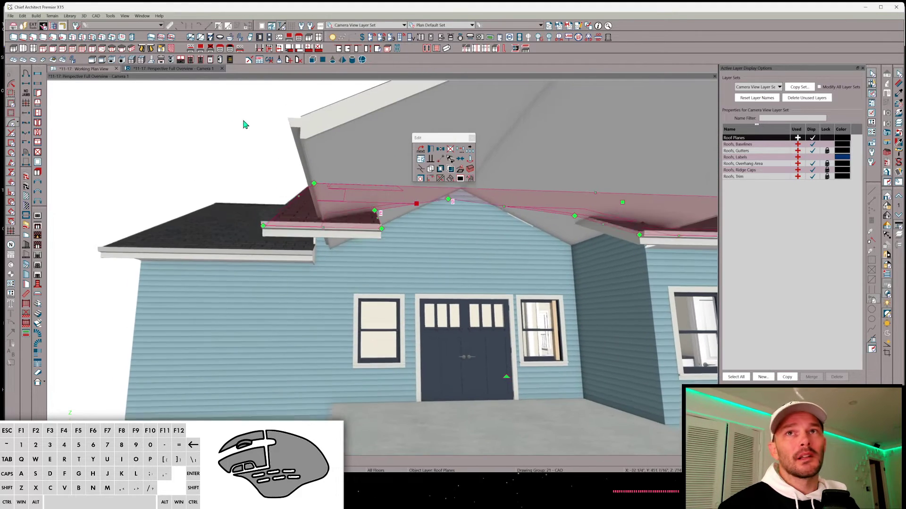
left_click(95, 72)
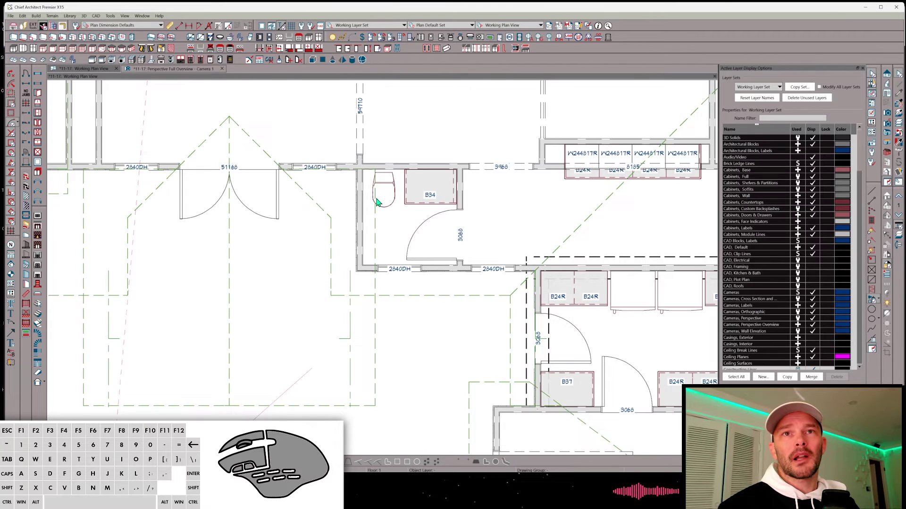
key("space")
left_click(319, 217)
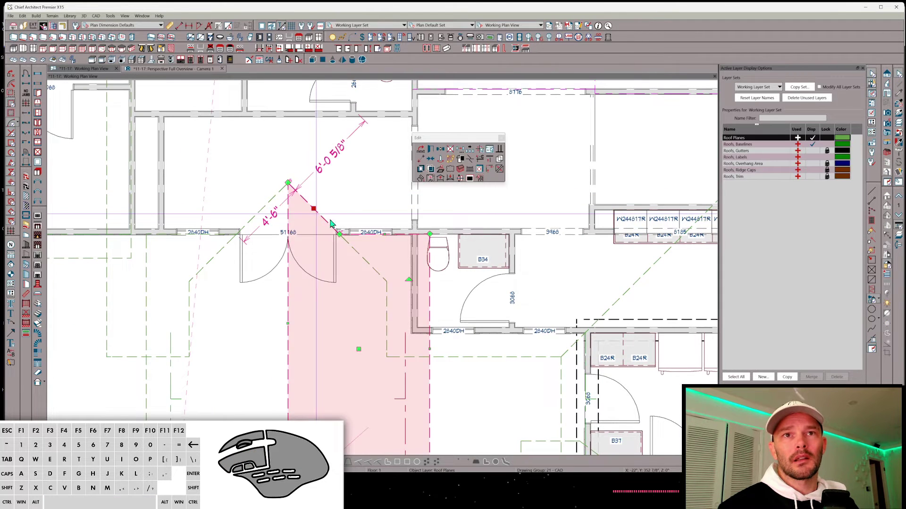
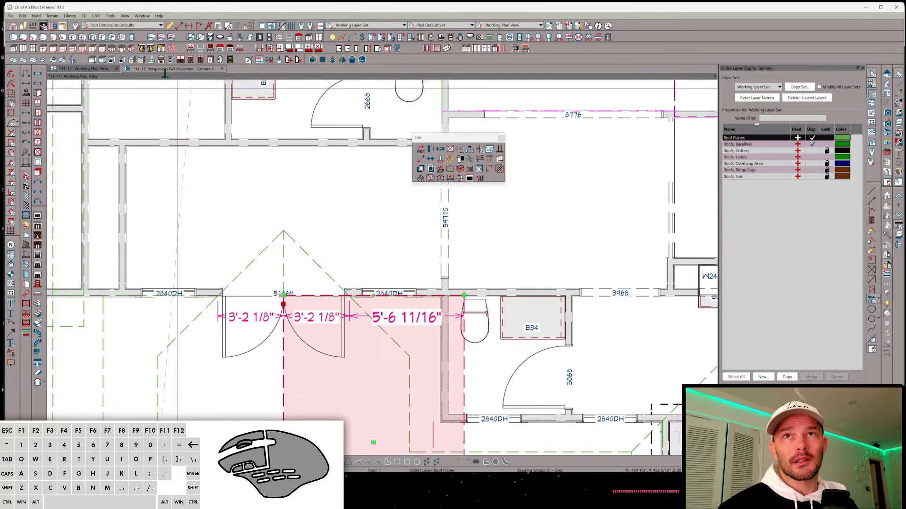
left_click(168, 74)
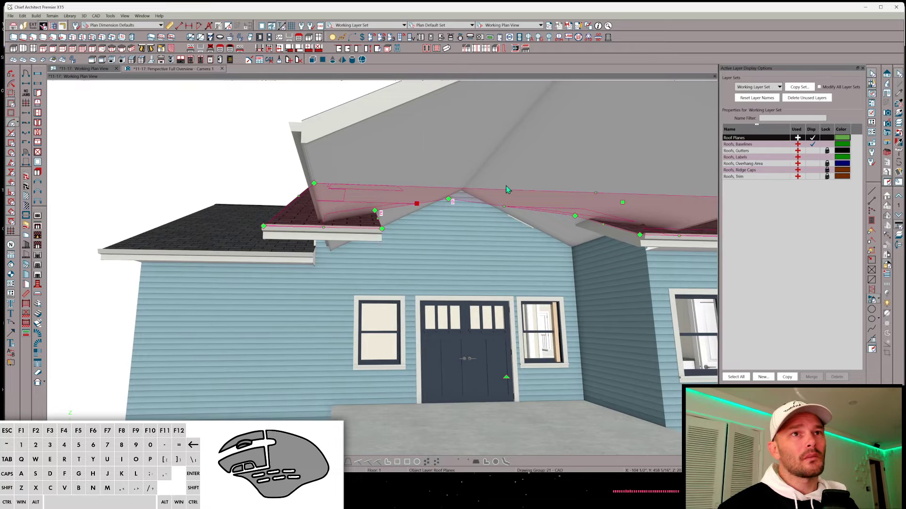
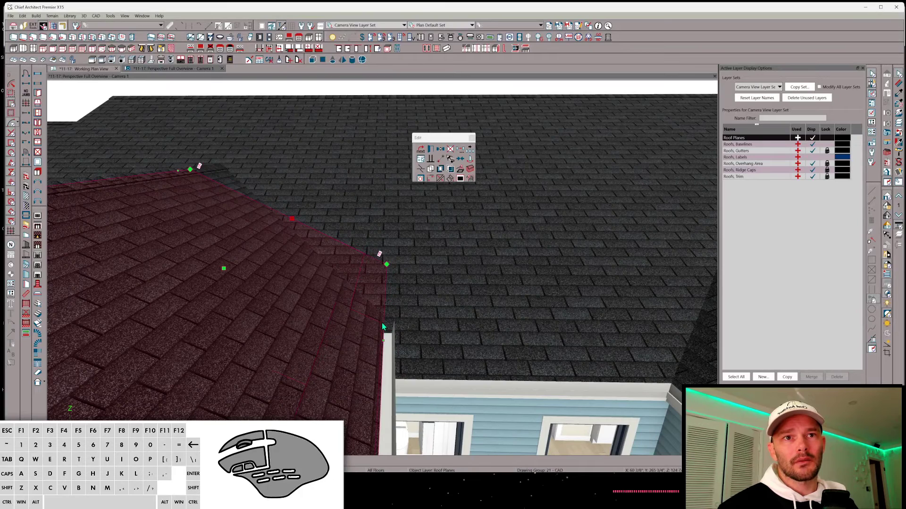
key("u")
left_click(386, 328)
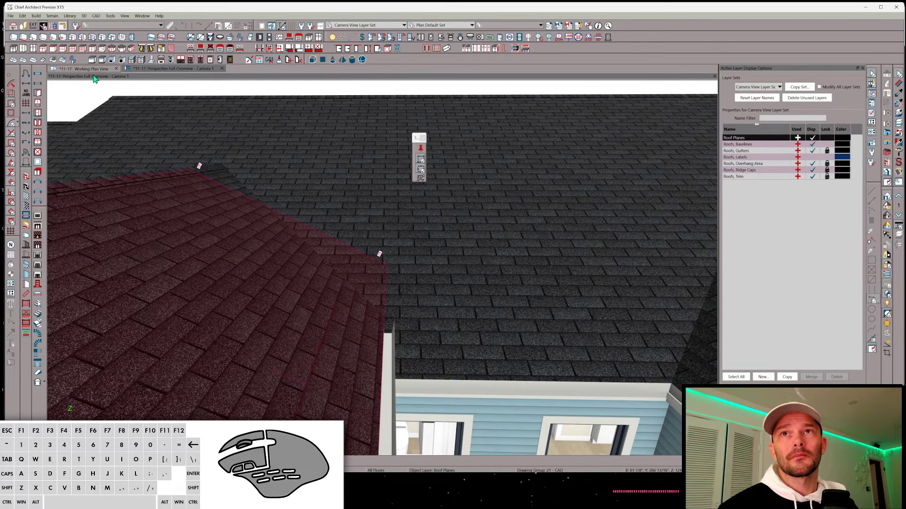
left_click(86, 68)
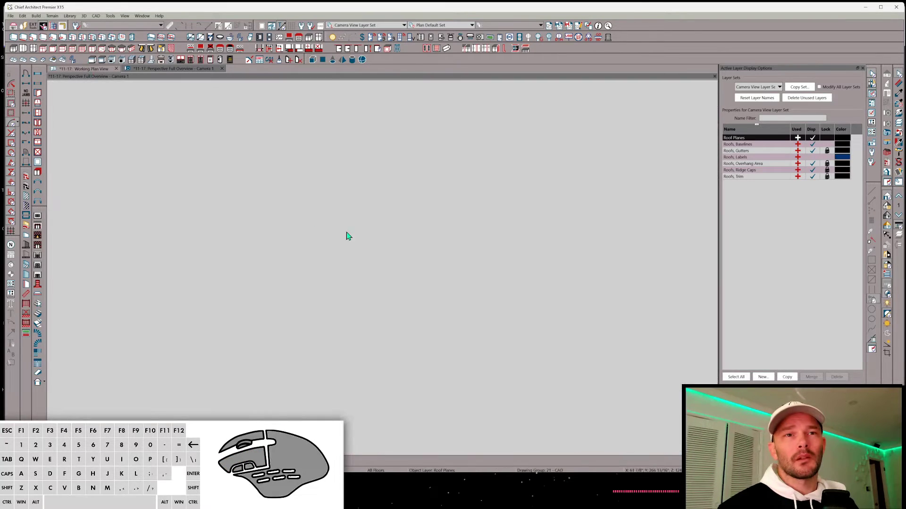
left_click(465, 369)
left_click(475, 405)
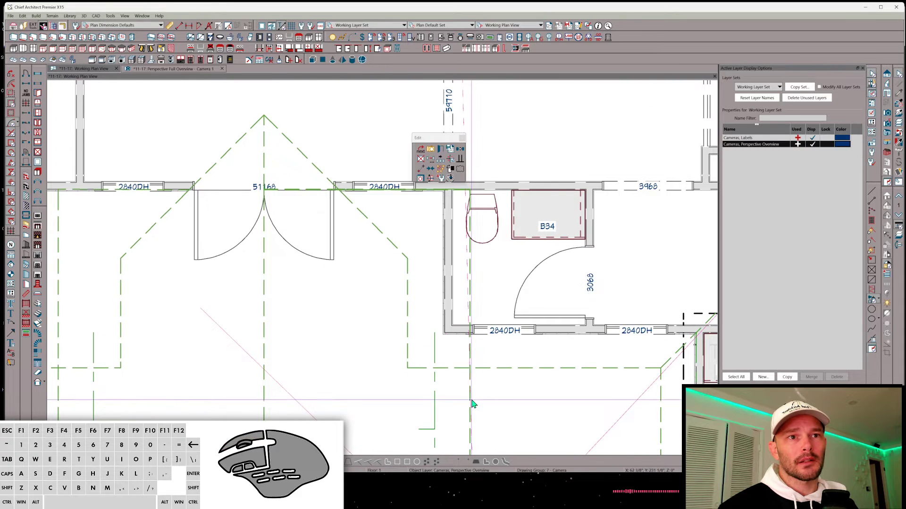
key("space")
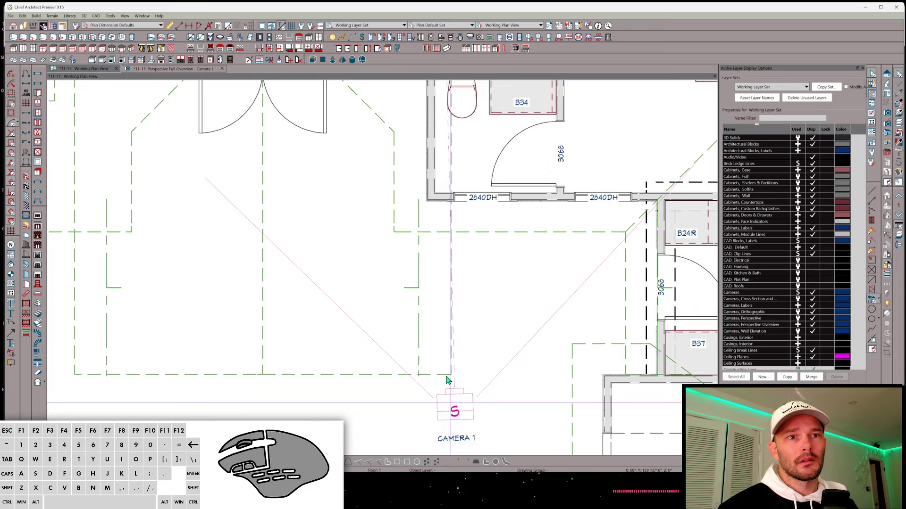
left_click(443, 378)
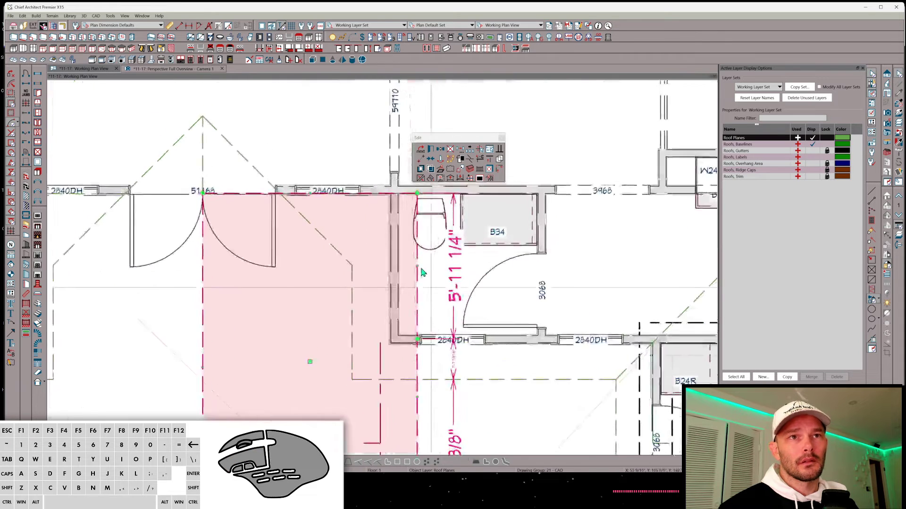
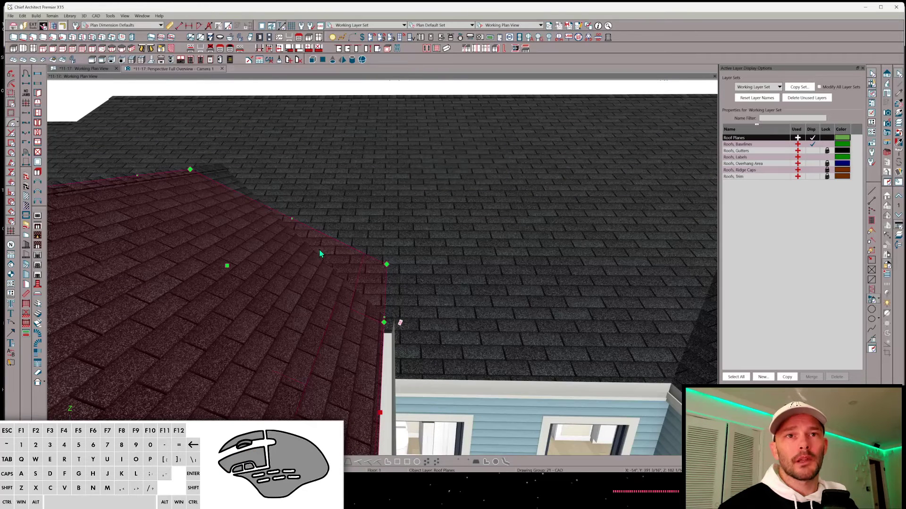
Join the front gable roof plane to the main hip roof plane and adjust its outline
left_click(361, 318)
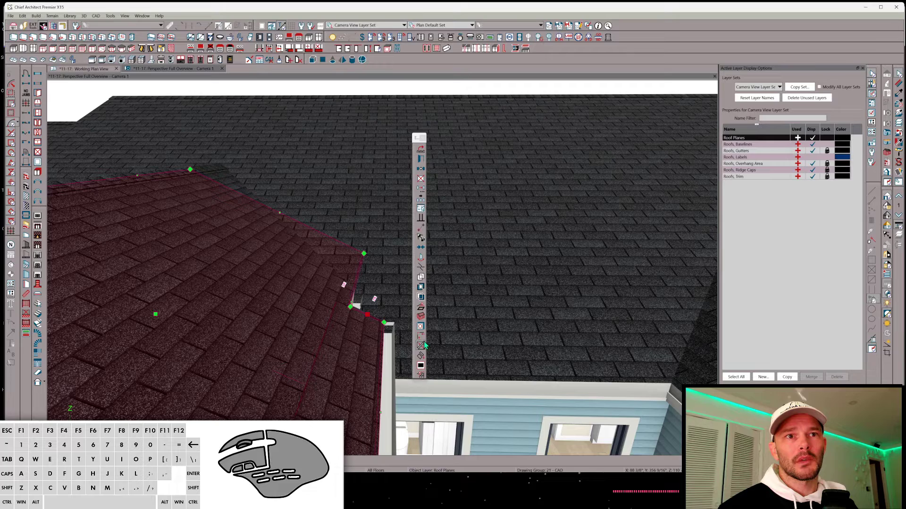
left_click(424, 345)
left_click(371, 307)
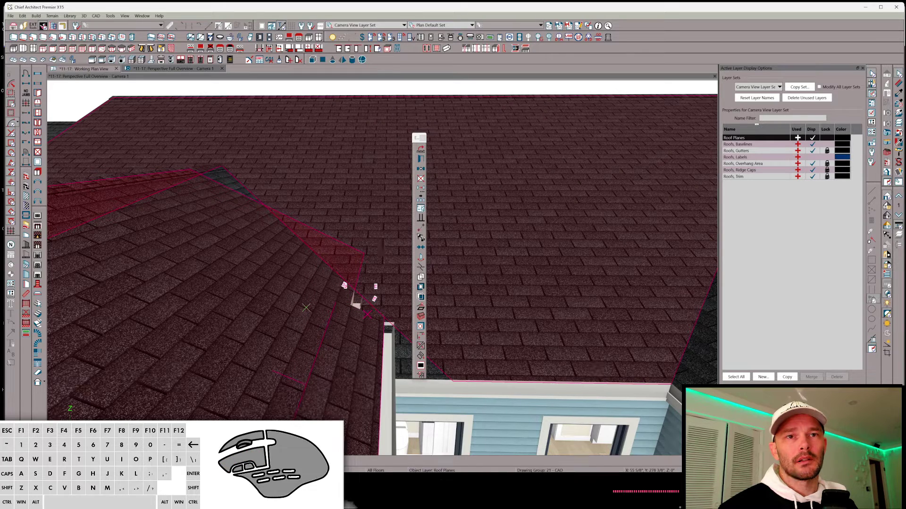
key("space")
left_click(395, 308)
key("u")
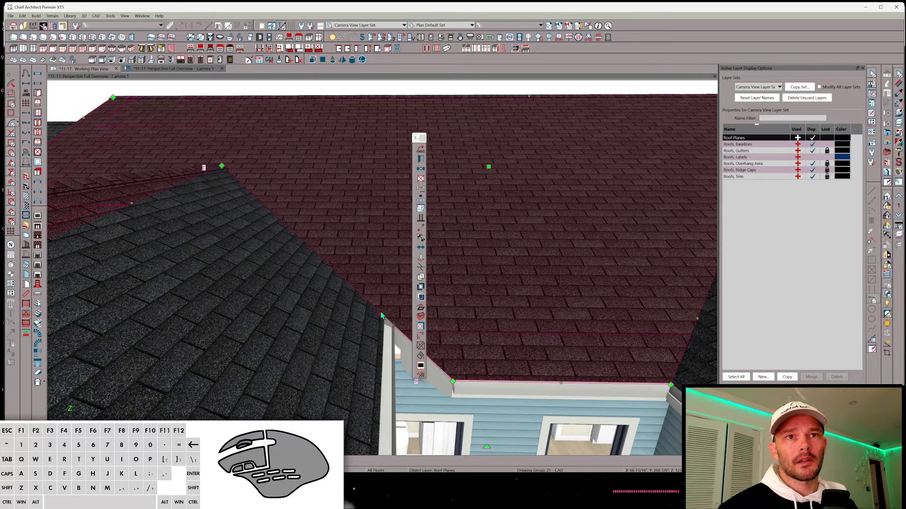
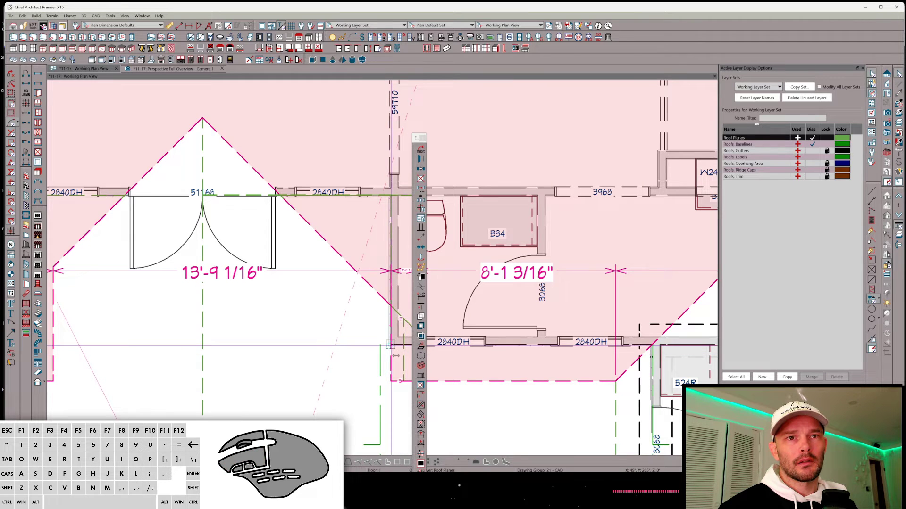
key("Return")
left_click(374, 345)
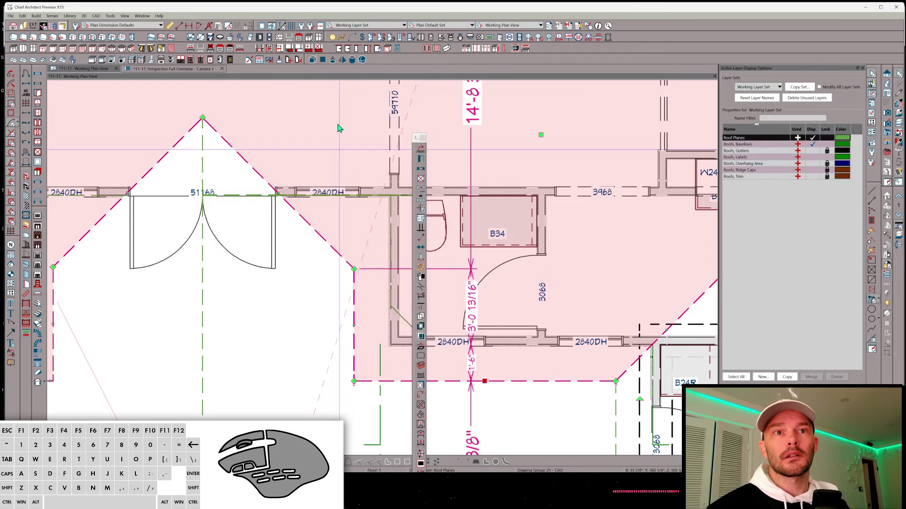
Split the gable plane along the hip with Break Line, remove the extra triangle and check it in 3D
left_click(198, 72)
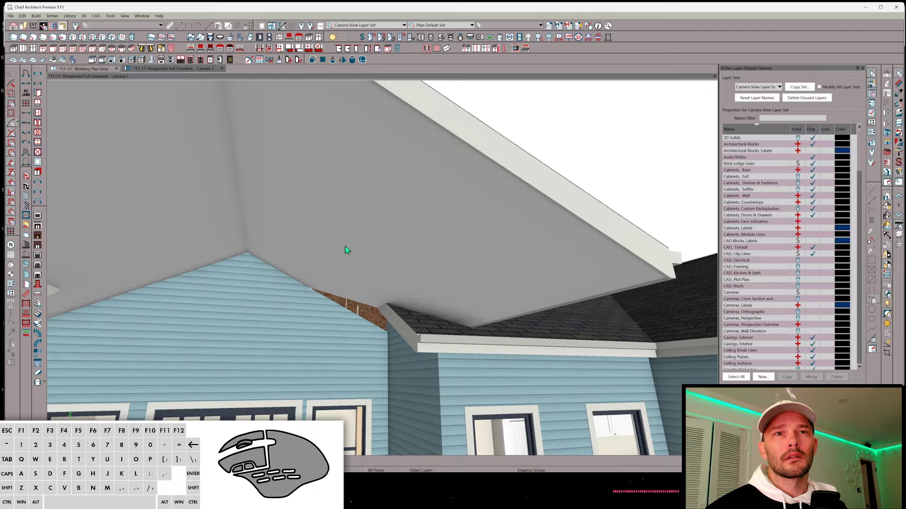
left_click(410, 296)
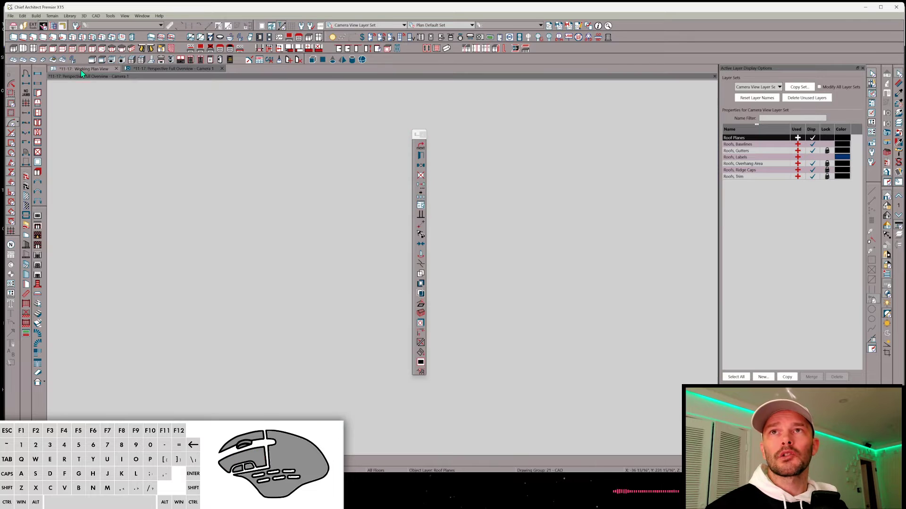
left_click(411, 328)
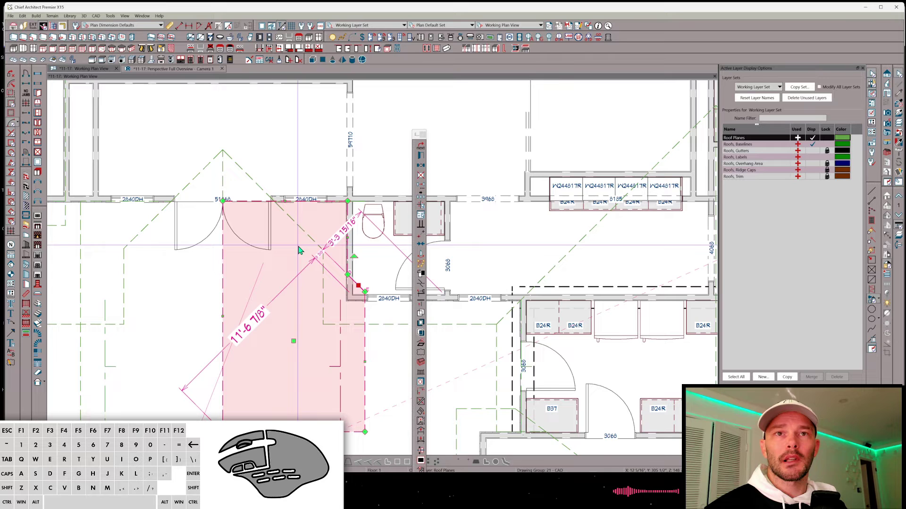
key("c")
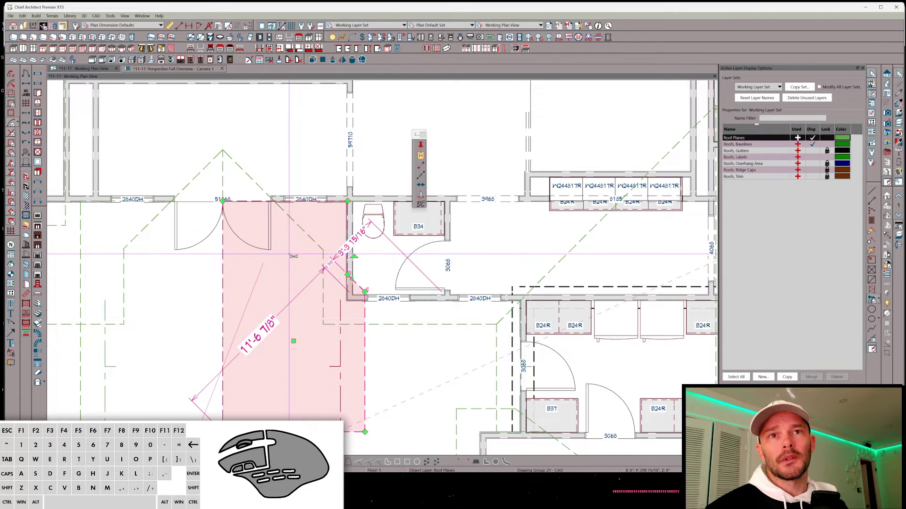
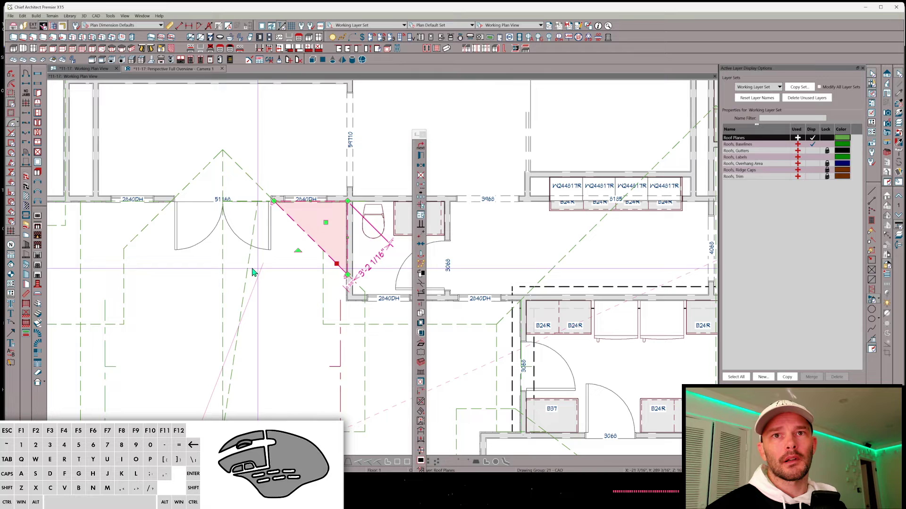
left_click(250, 258)
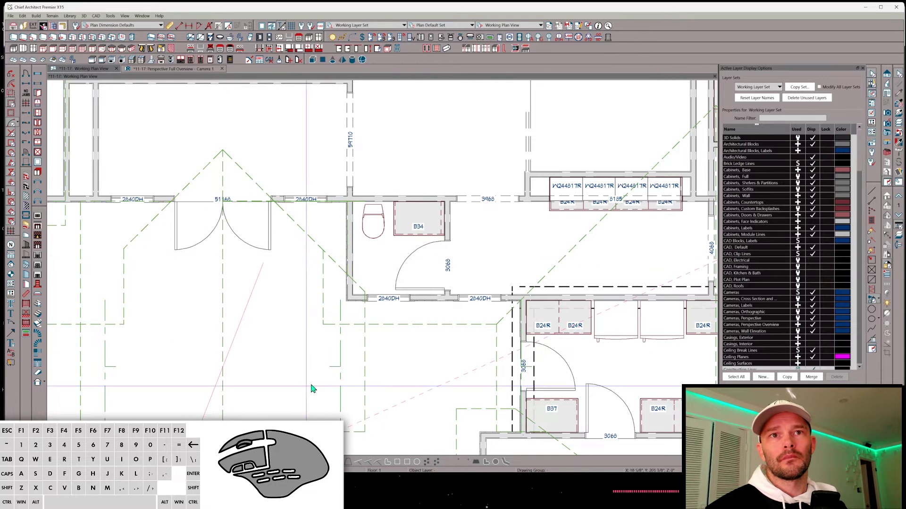
left_click(367, 333)
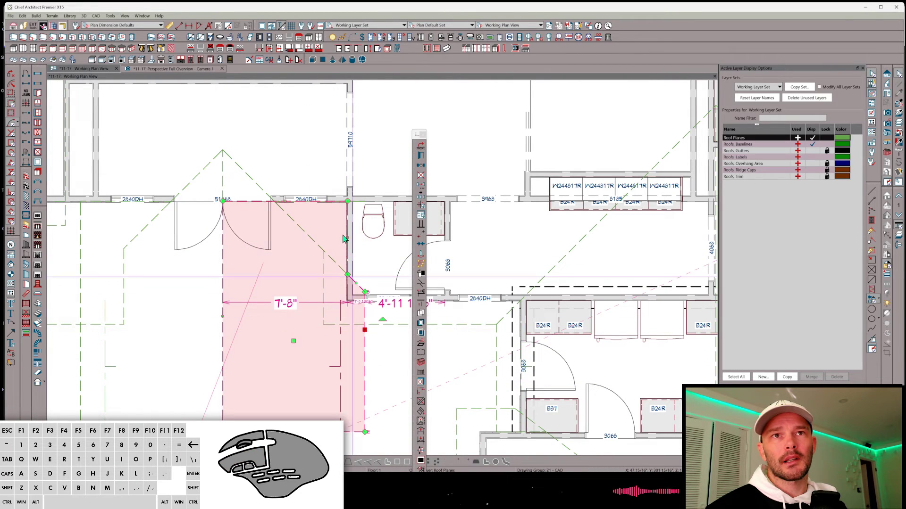
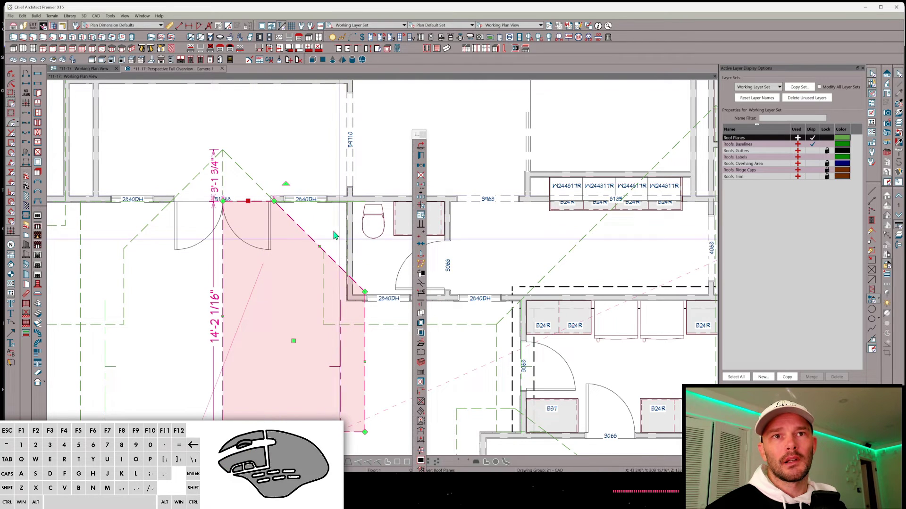
left_click(178, 71)
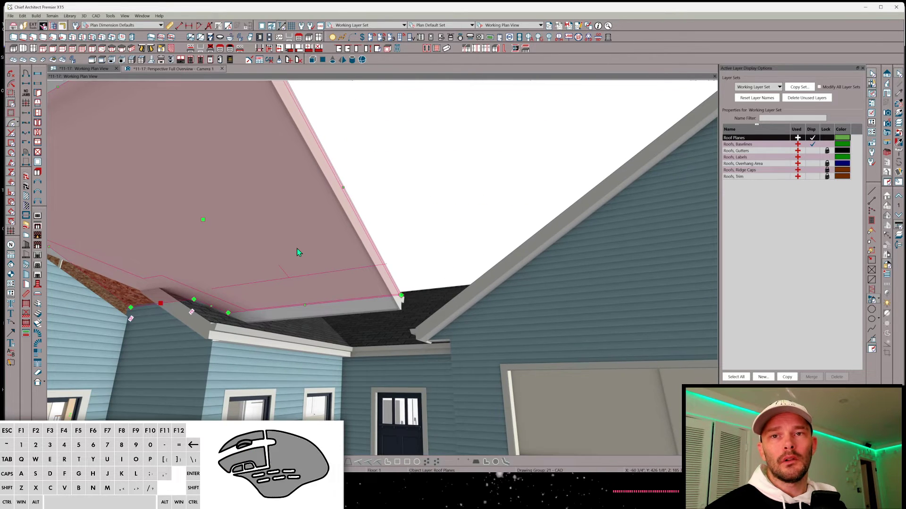
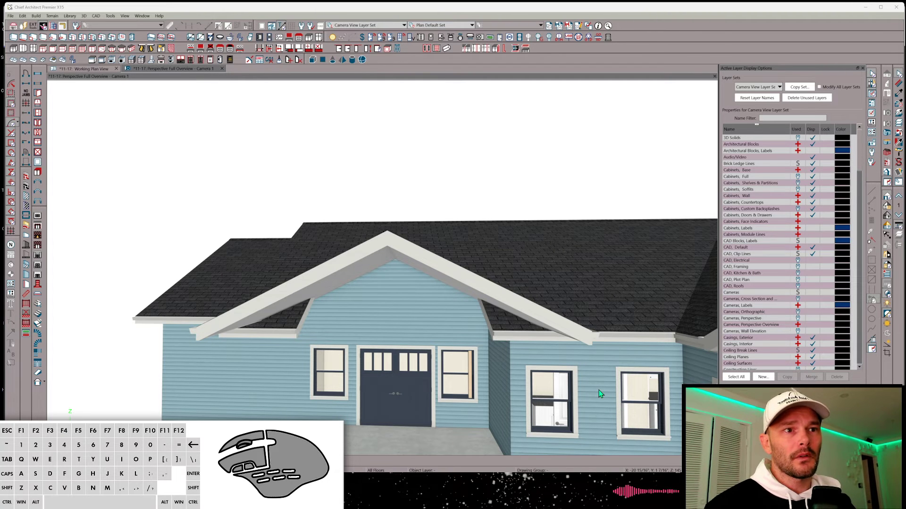
Review the 1st floor defaults under Floor Levels without changes and return to the working plan view
left_click(877, 145)
left_click(174, 135)
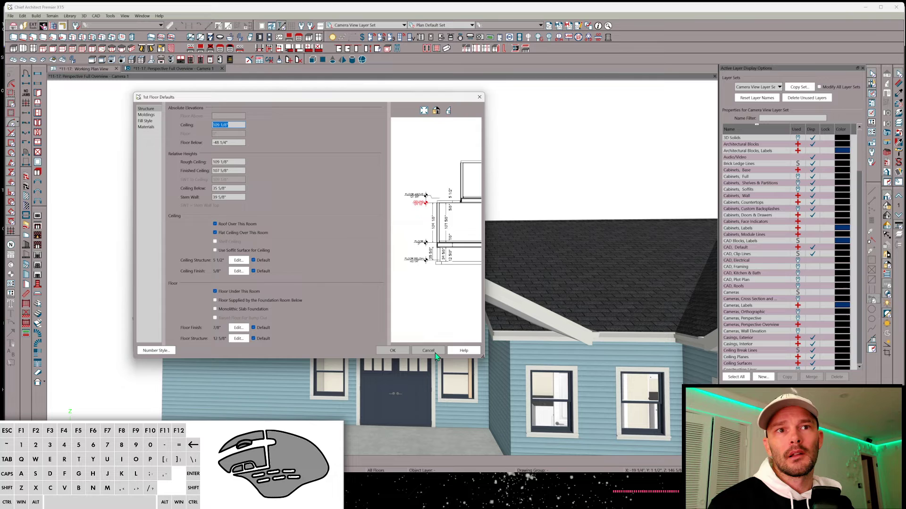
left_click(436, 357)
left_click(441, 344)
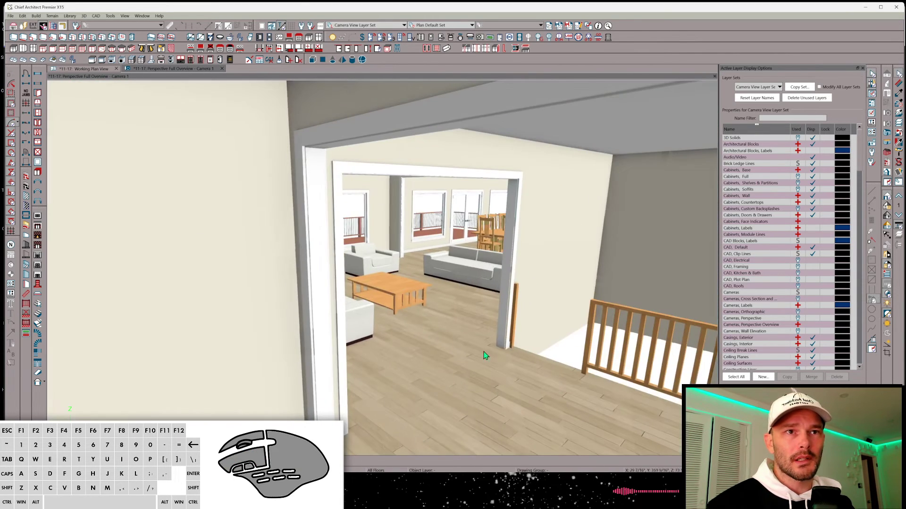
left_click(102, 73)
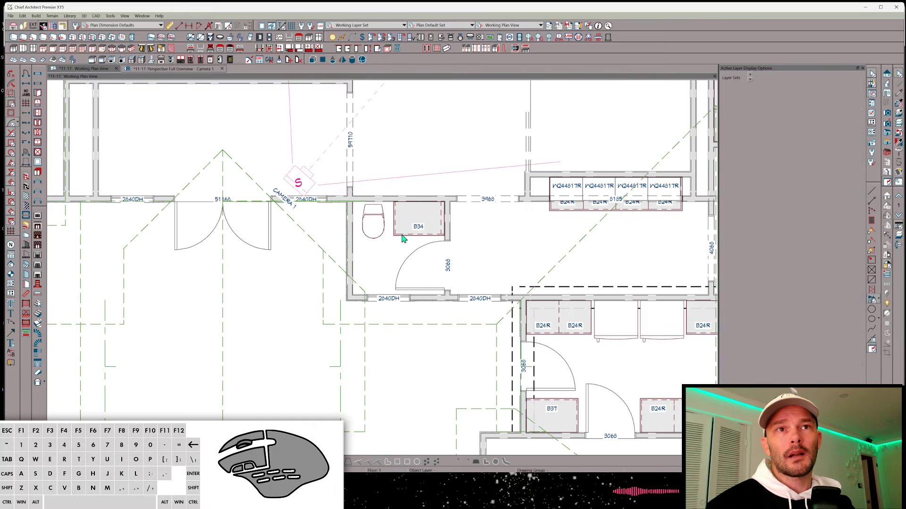
Select the central first-floor rooms and review their structure settings without changes
left_click(412, 144)
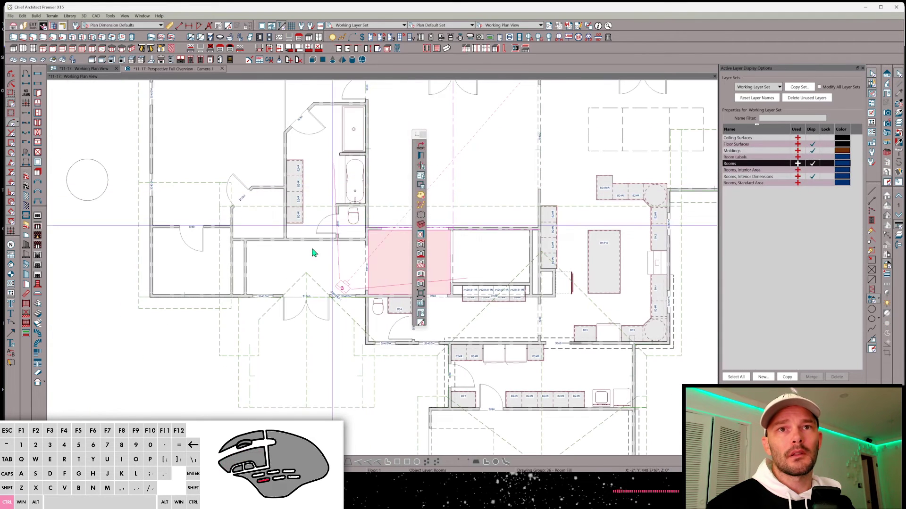
left_click(282, 257)
left_click(395, 149)
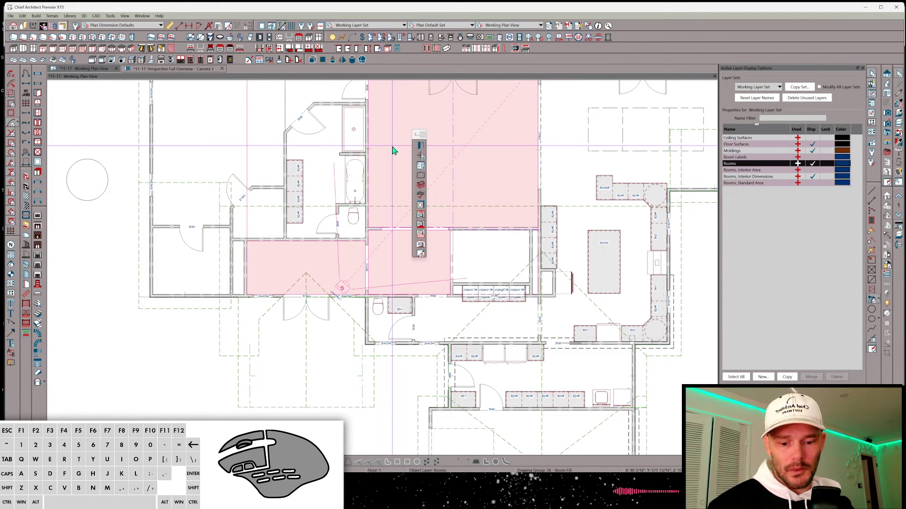
key("e")
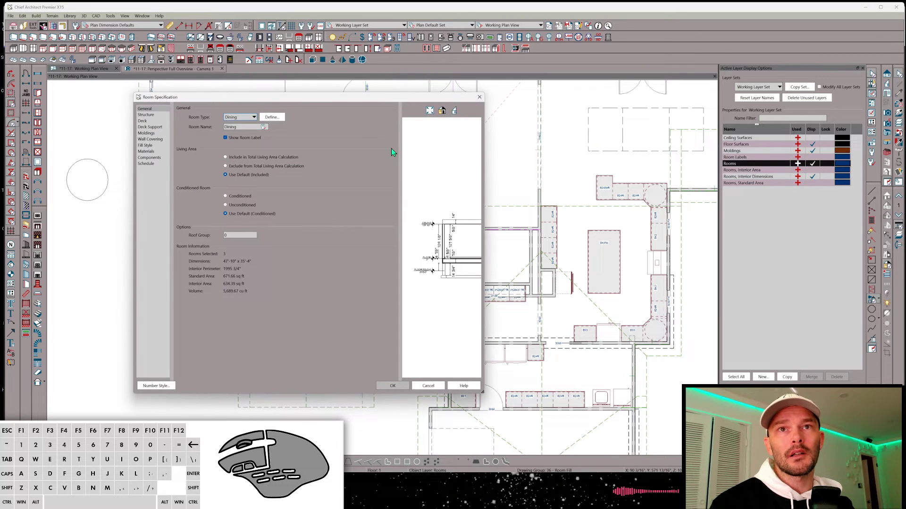
left_click(153, 119)
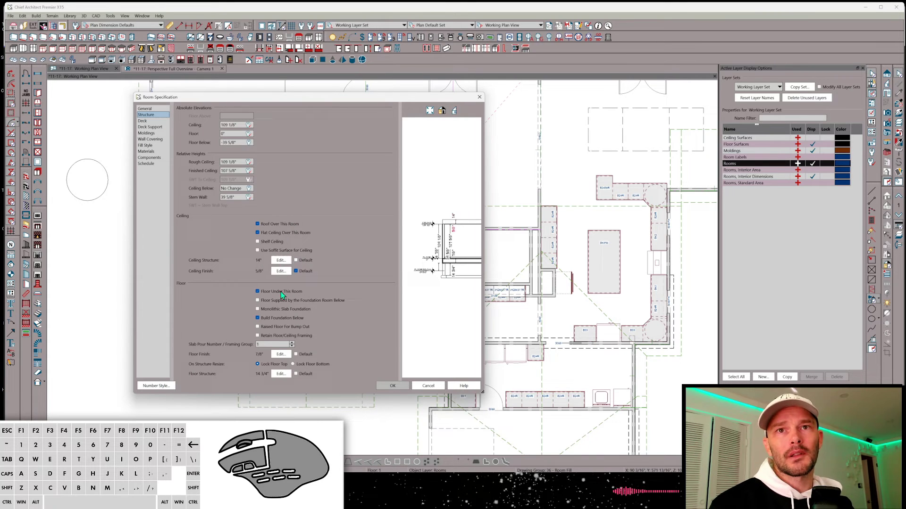
left_click(439, 389)
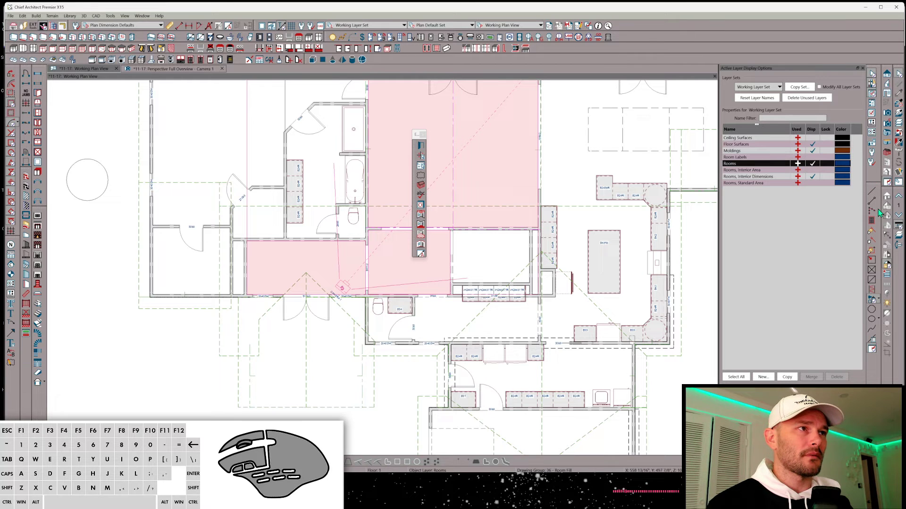
Set the 1st floor default floor structure framing to 14" for a 14 3/4" floor
left_click(876, 148)
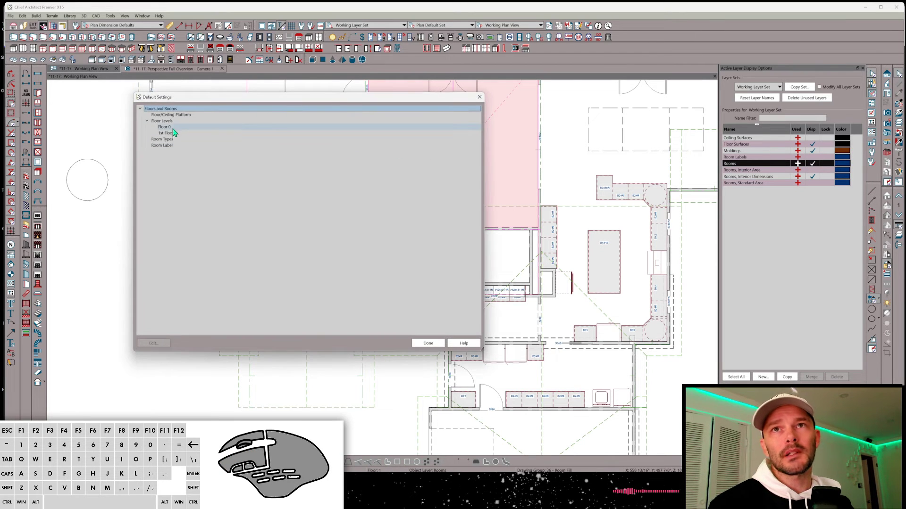
double_click(169, 135)
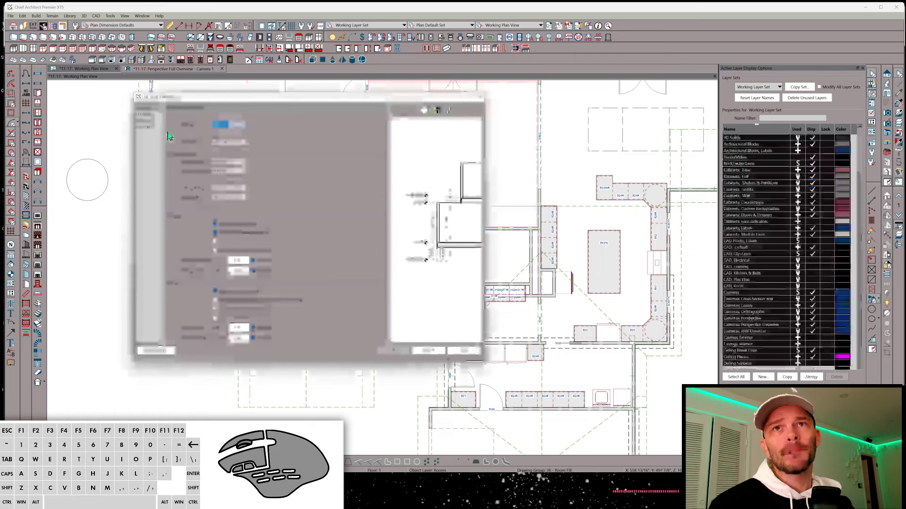
left_click(239, 343)
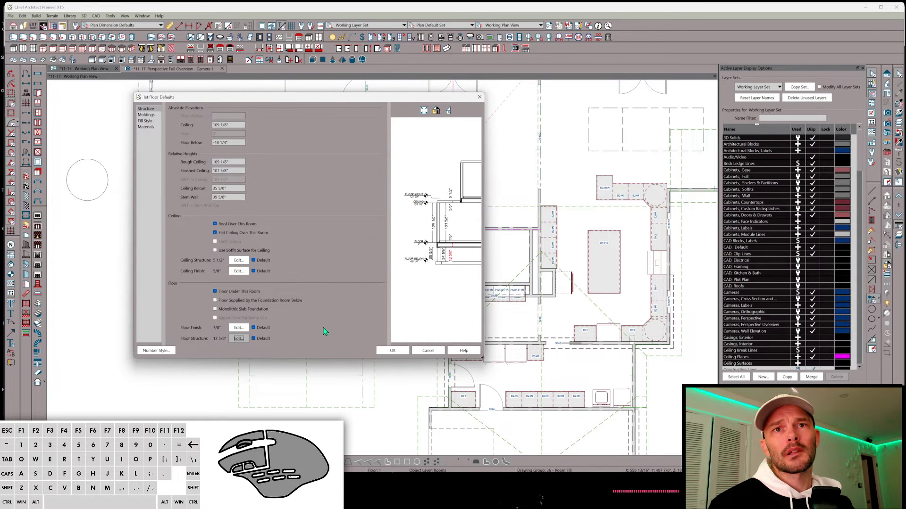
left_click(294, 138)
double_click(294, 143)
key("1")
key("Return")
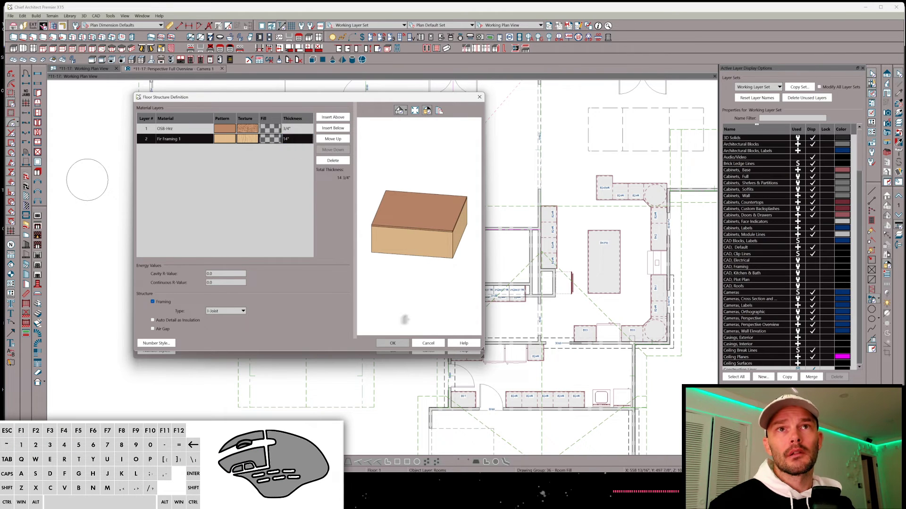
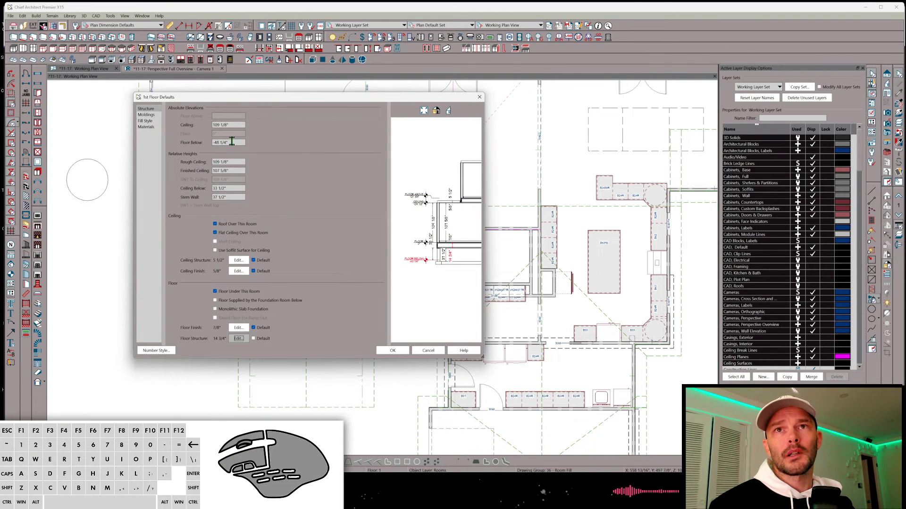
Set the 1st floor default Floor Below to -36" and accept the new defaults
left_click_drag(232, 141, 165, 137)
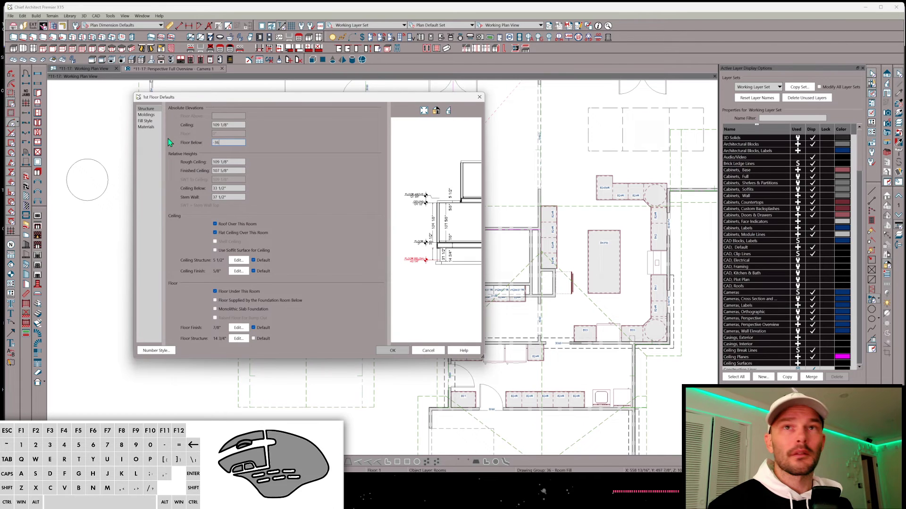
key("Tab")
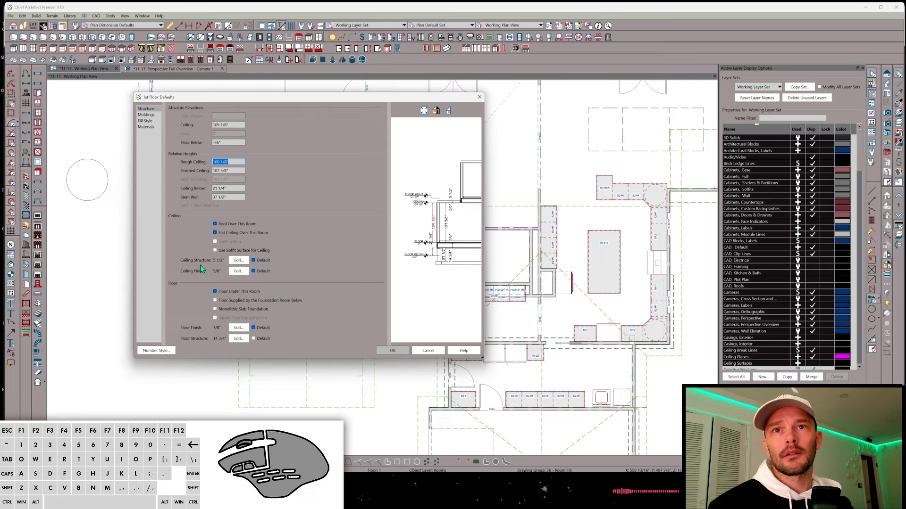
left_click(401, 353)
left_click(424, 347)
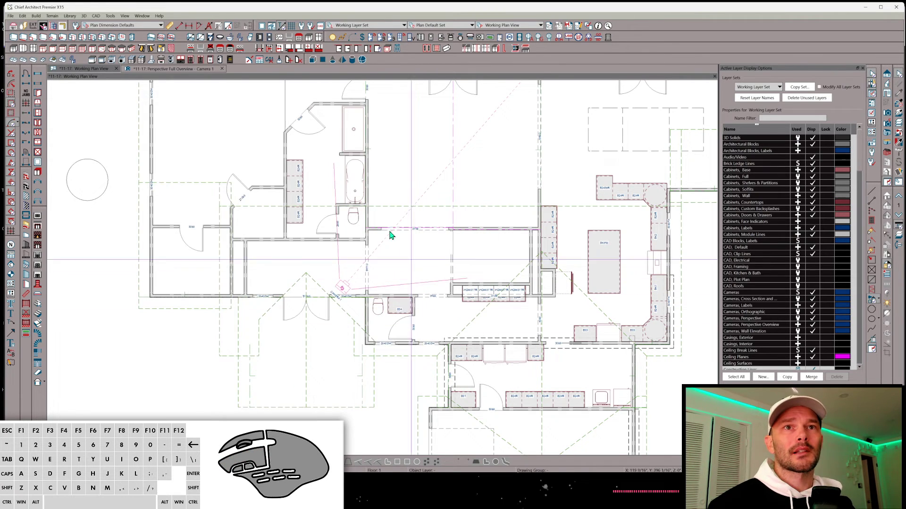
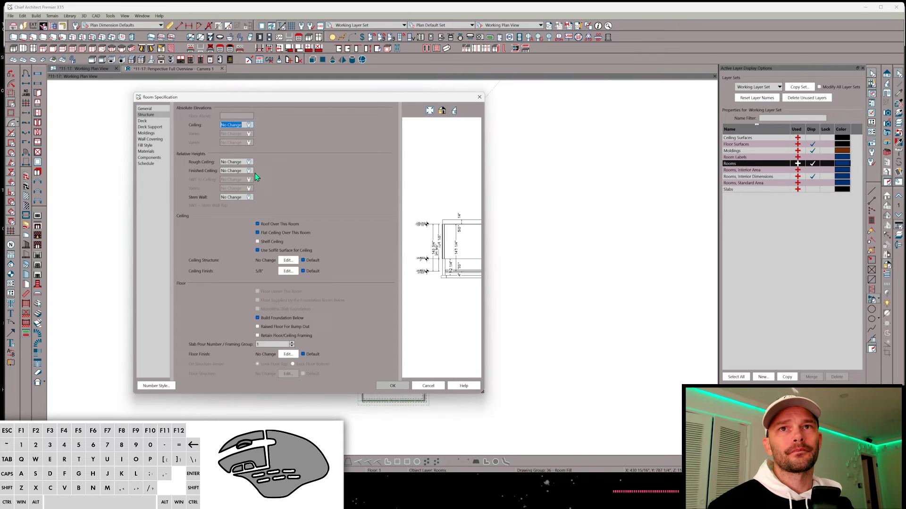
Reset the selected rooms' ceiling, rough ceiling and stem wall heights to the 109 1/8" floor defaults
left_click(249, 165)
left_click(250, 176)
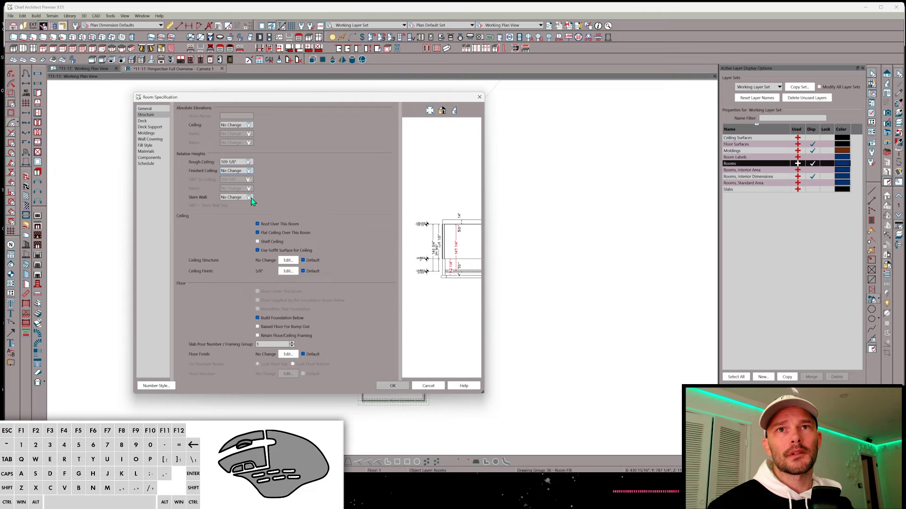
left_click(250, 201)
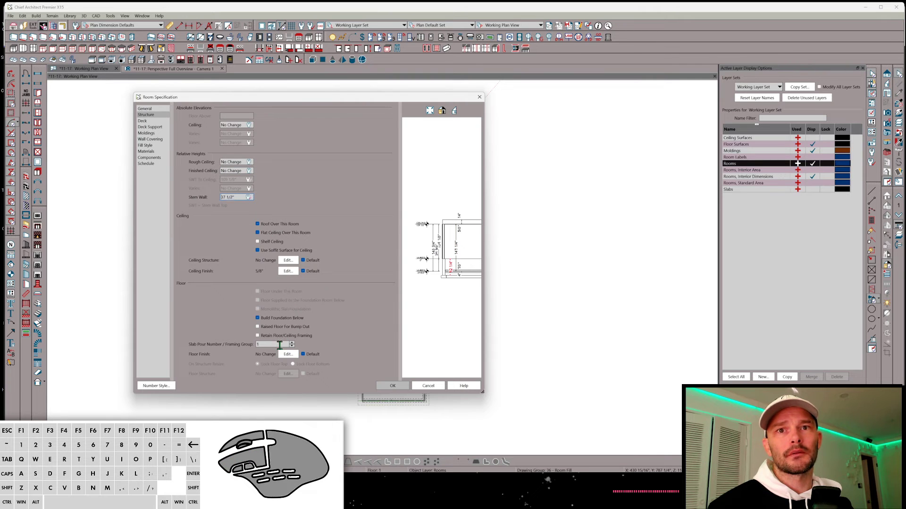
left_click(305, 356)
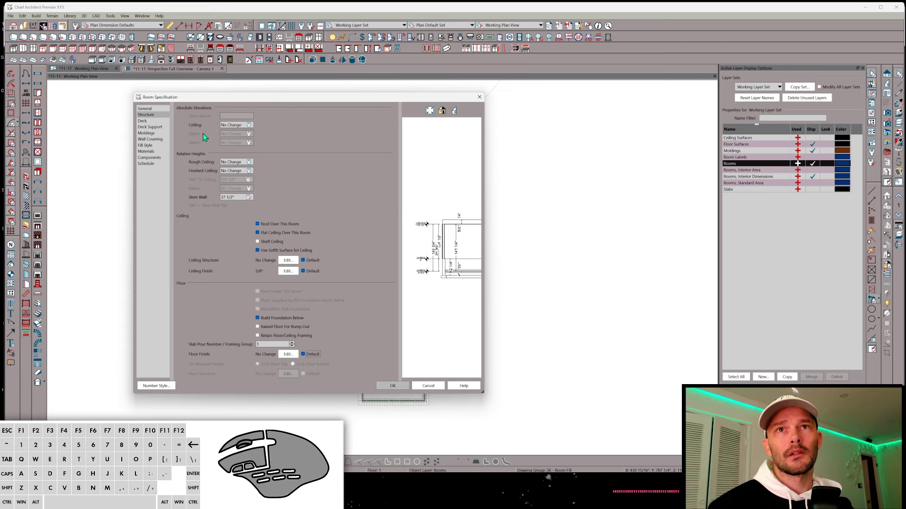
left_click(253, 165)
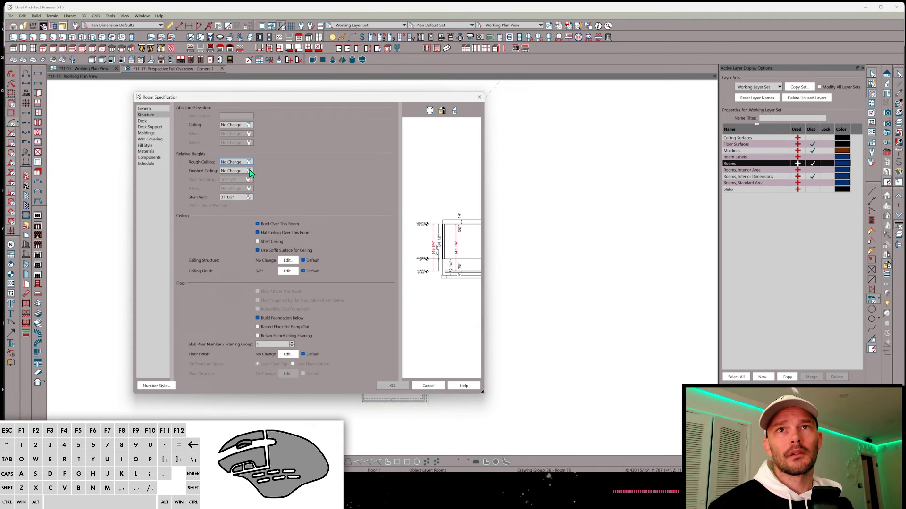
left_click(252, 172)
left_click(253, 164)
left_click(251, 173)
left_click(252, 164)
left_click(253, 172)
left_click(254, 164)
left_click(253, 180)
left_click(253, 130)
left_click(253, 129)
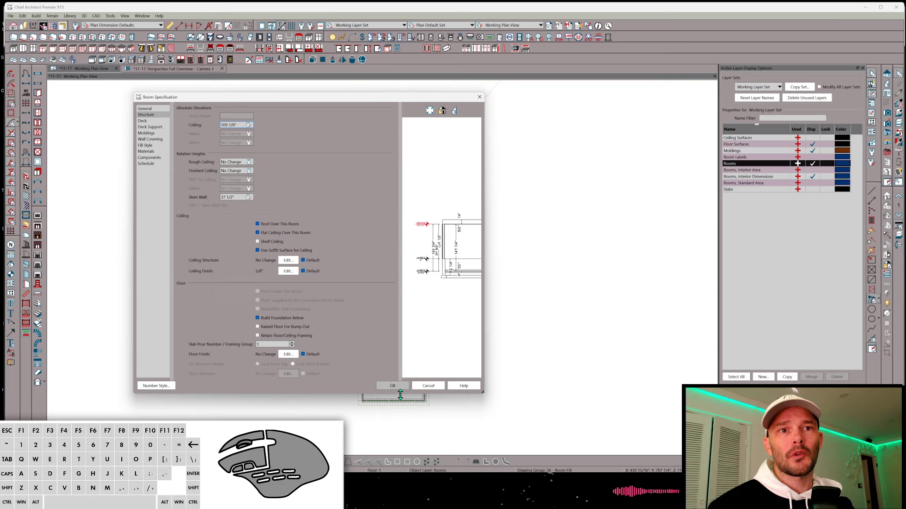
left_click(404, 387)
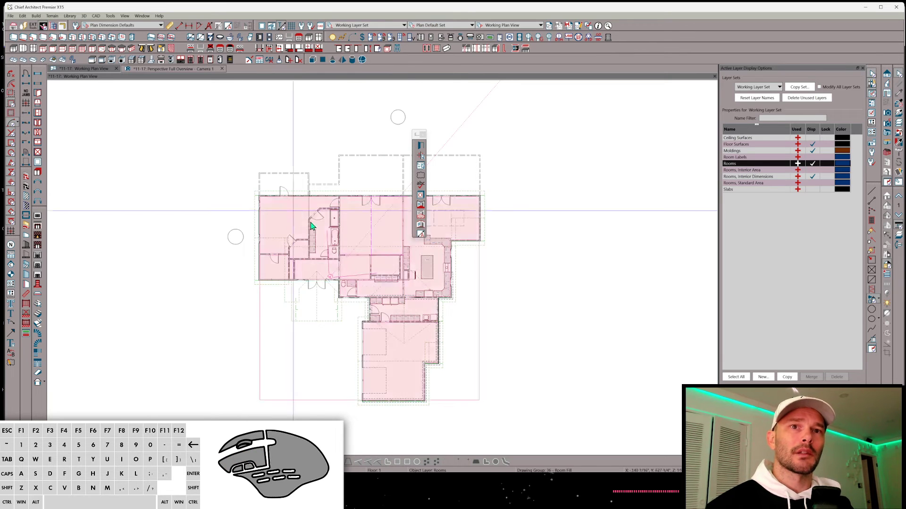
Reset the rooms' floor below to -36" and floor structure to the default 14 3/4"
left_click(405, 357)
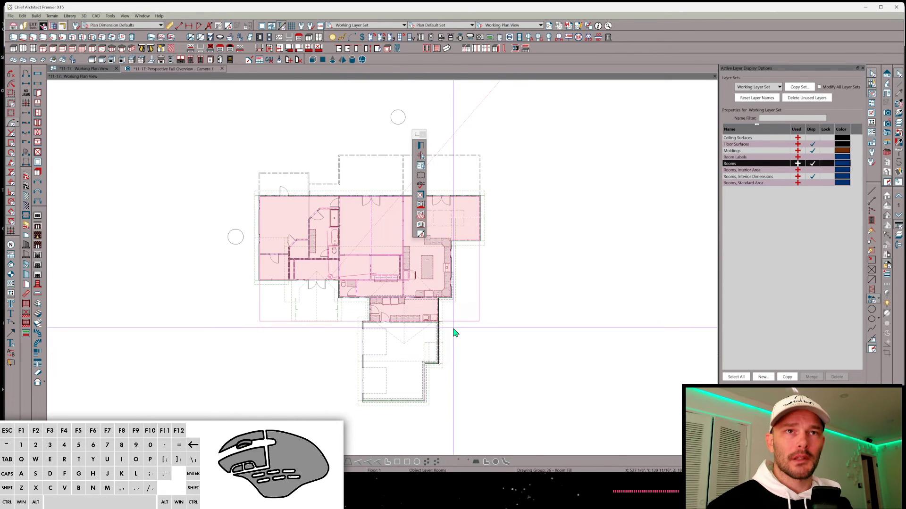
key("e")
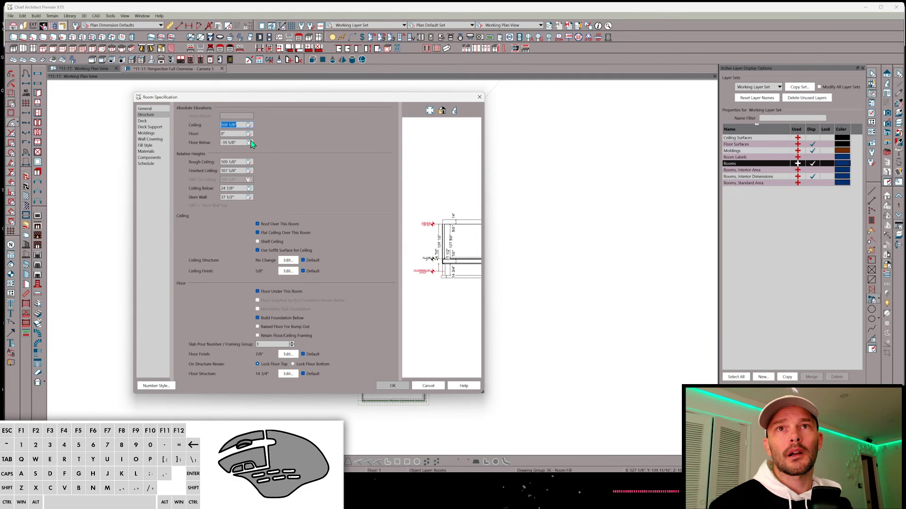
left_click(253, 143)
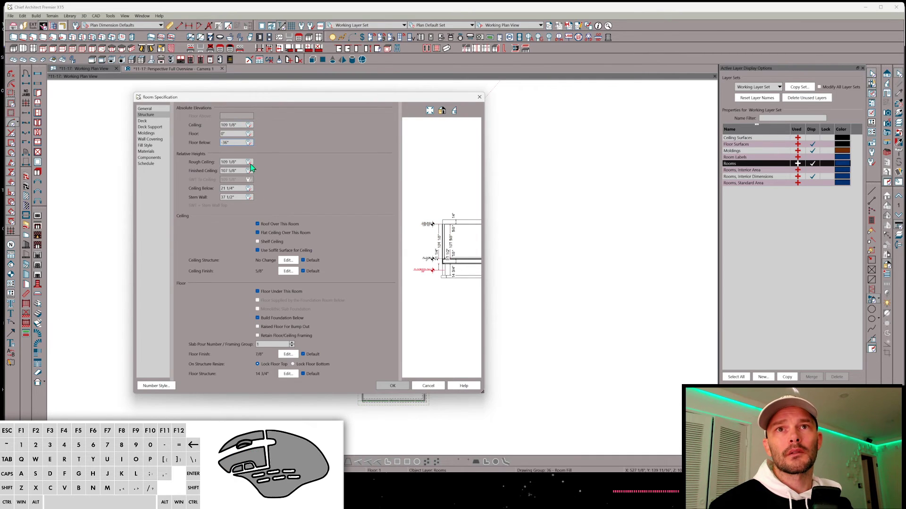
left_click(307, 376)
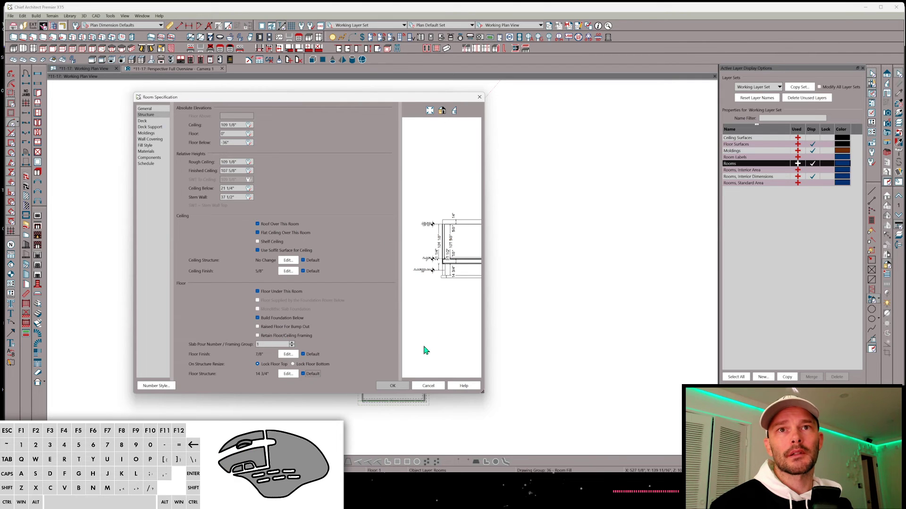
left_click(394, 387)
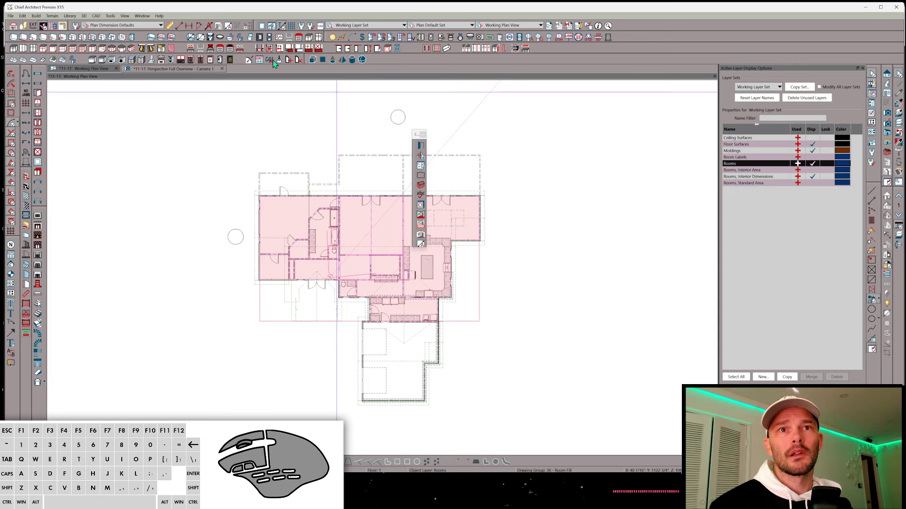
Inspect a foundation wall under the right gable in the 3D overview, viewing its specification without changes
left_click(177, 73)
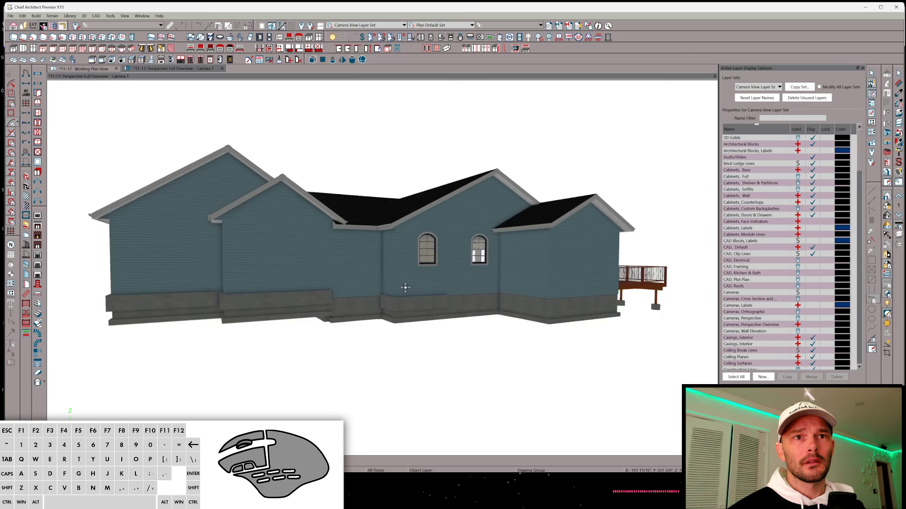
left_click(381, 306)
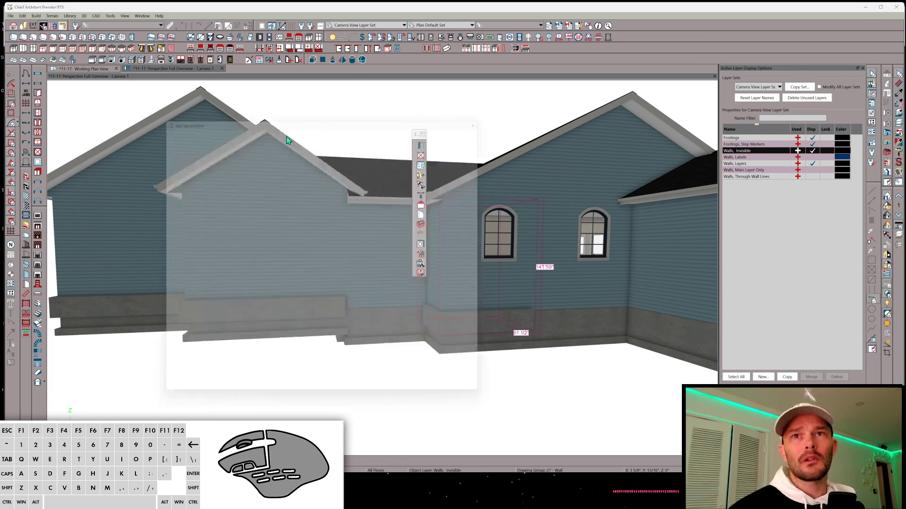
left_click(152, 116)
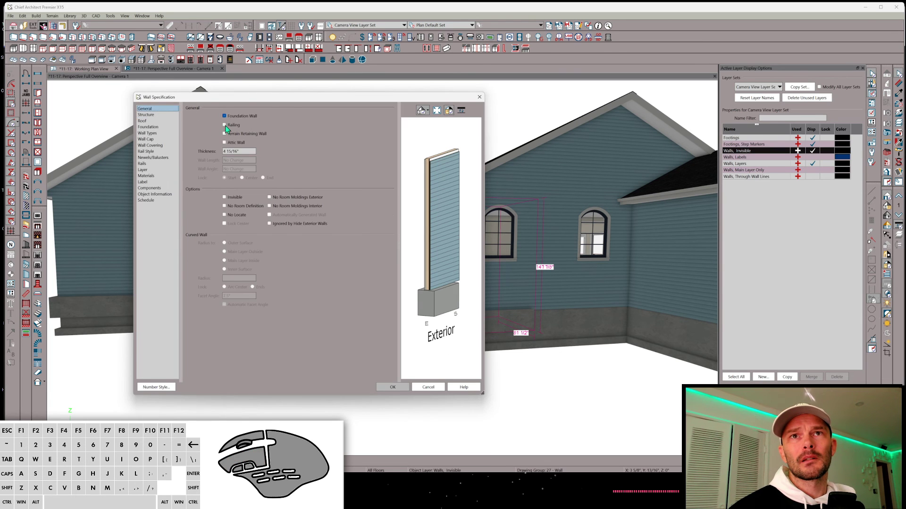
left_click(231, 122)
key("Return")
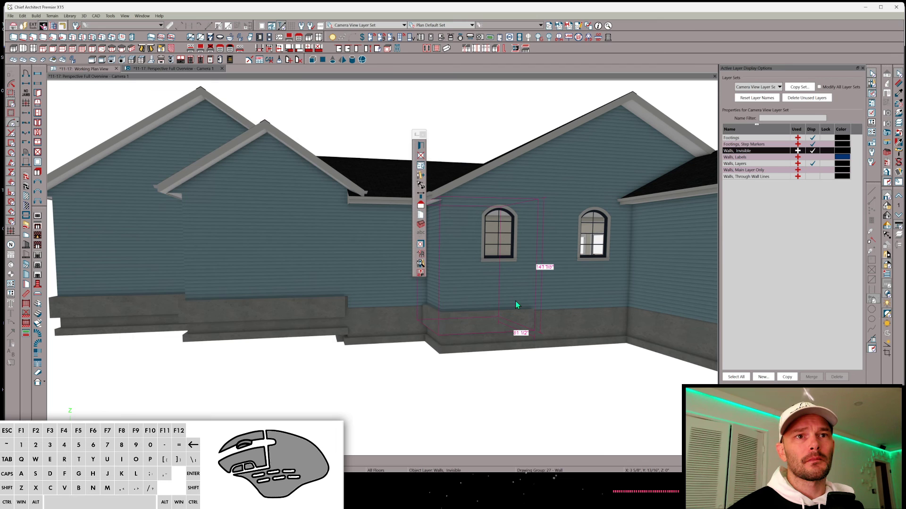
key("space")
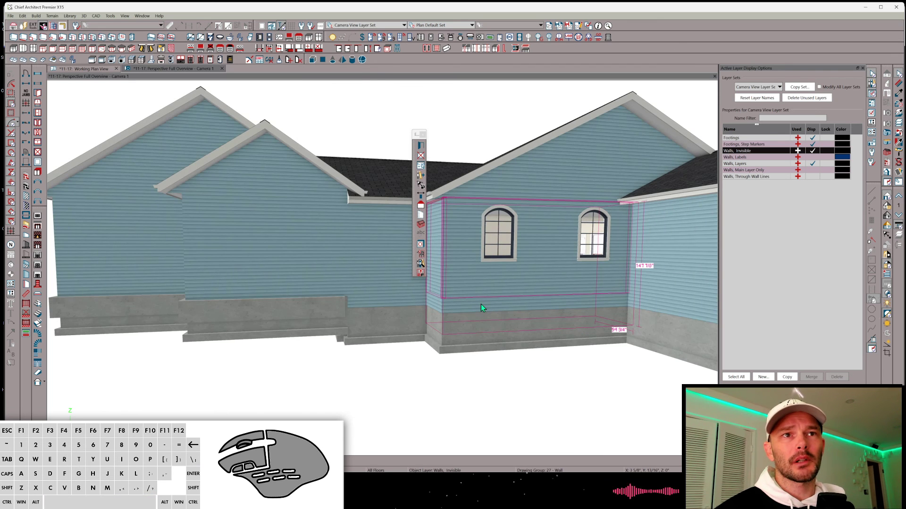